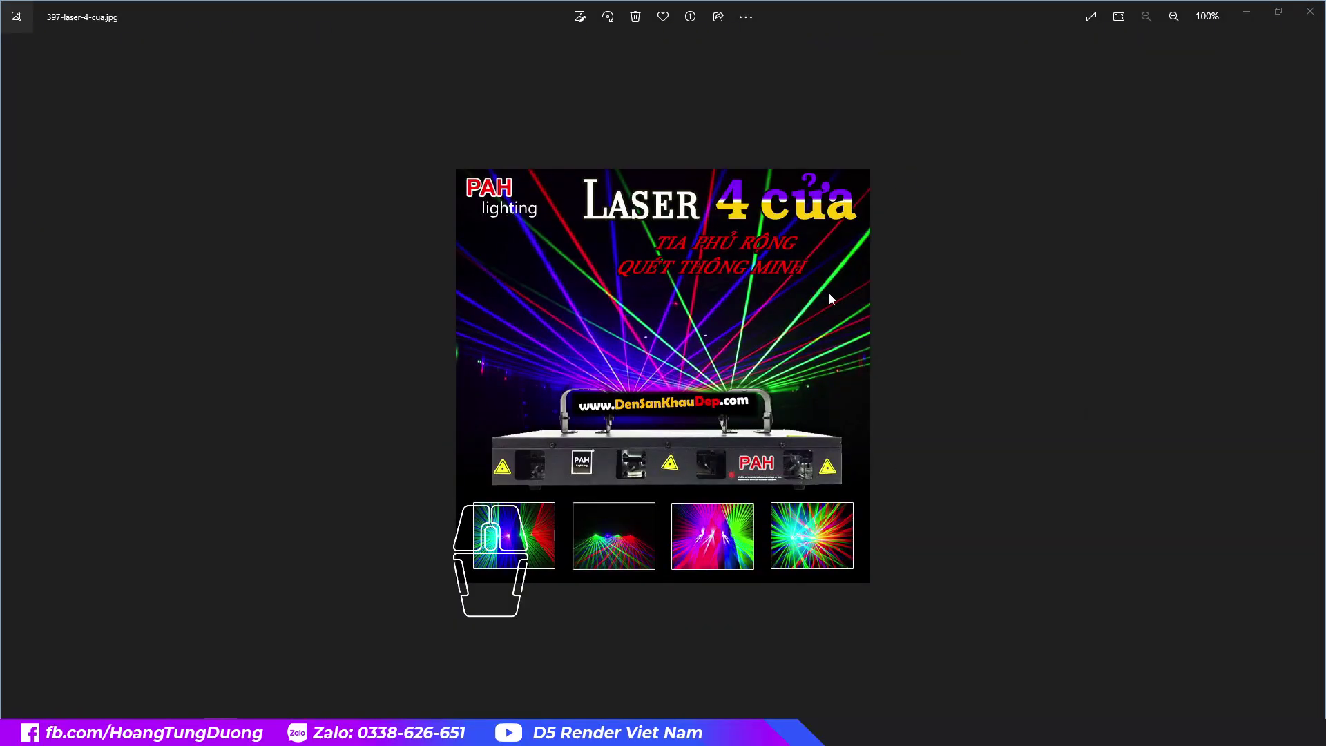
Step: Navigate the viewport to frame the laser fixture and the centre of the pink beam fan
{"action": "scroll", "scroll_direction": "up", "scroll_amount": 3}
{"action": "left_click_drag", "start_coordinate": [793, 334], "coordinate": [746, 580]}
{"action": "left_click", "coordinate": [746, 580]}
{"action": "scroll", "scroll_direction": "down", "scroll_amount": 3}
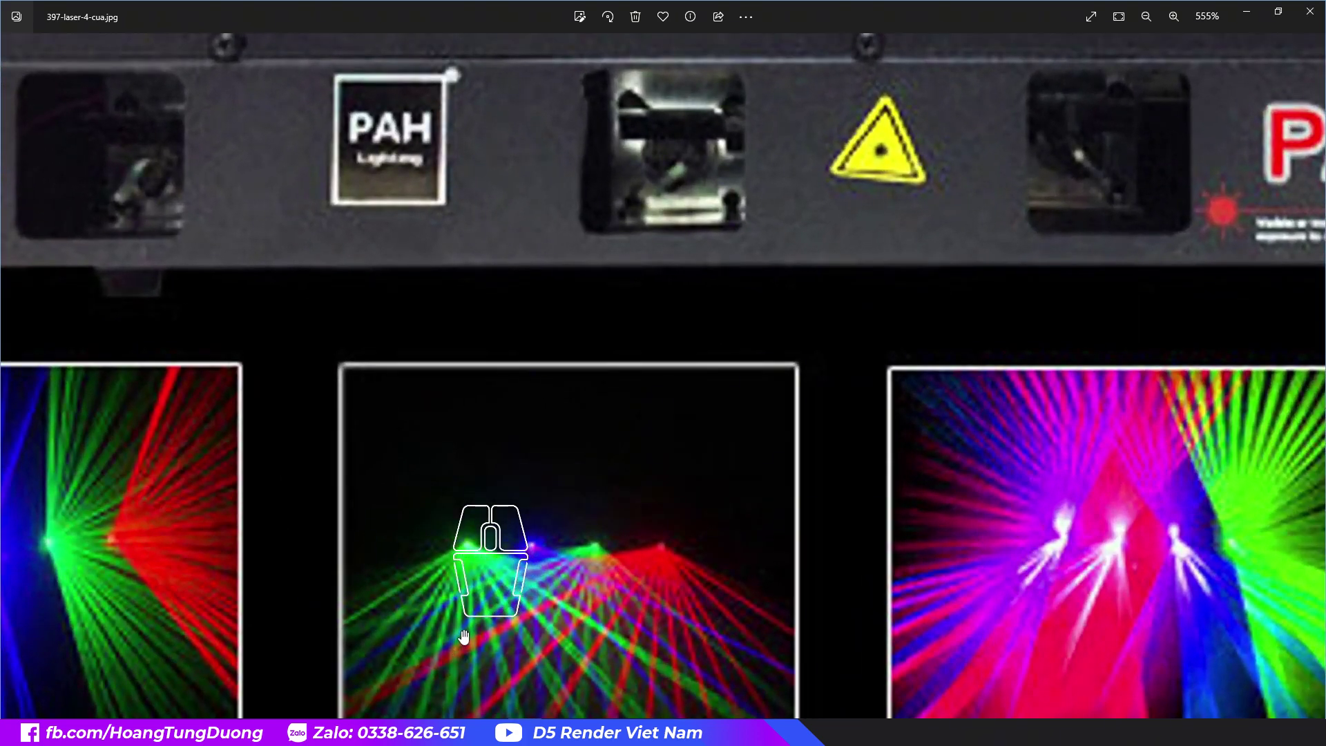
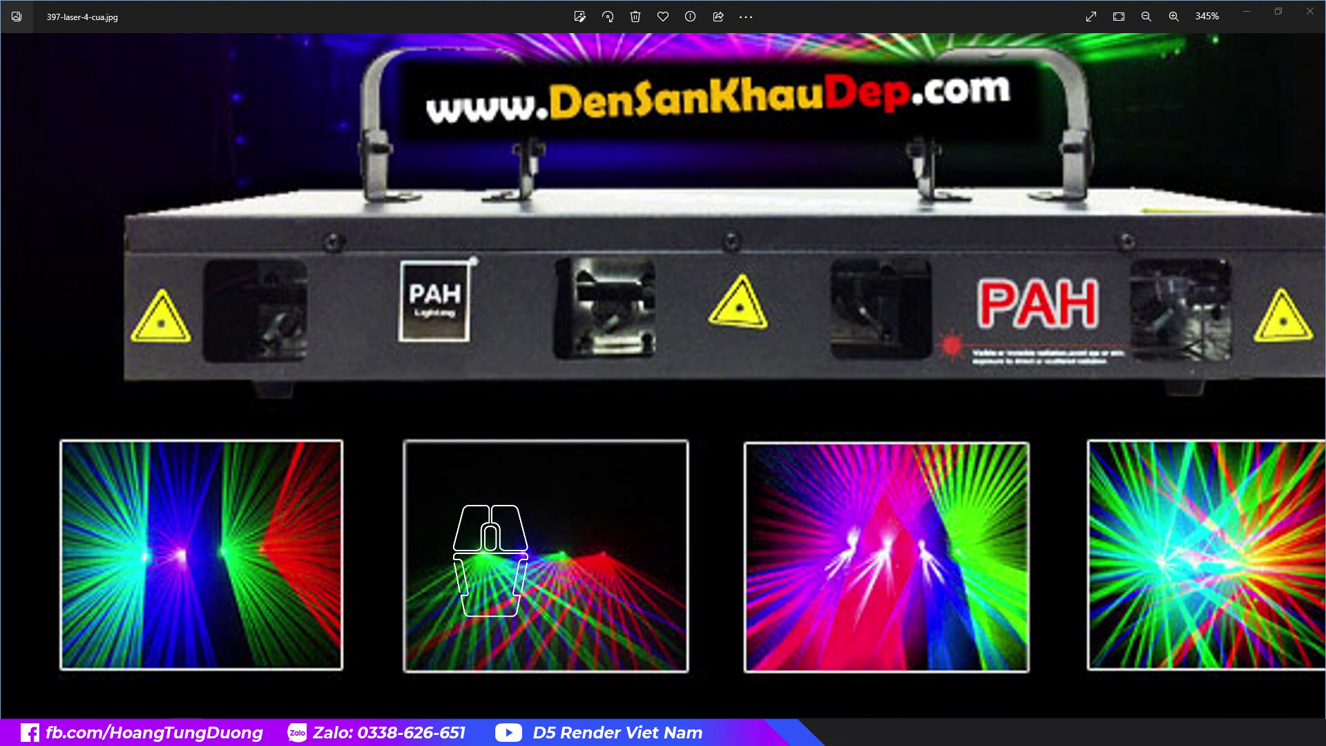
{"action": "scroll", "scroll_direction": "up", "scroll_amount": 3}
{"action": "scroll", "scroll_direction": "down", "scroll_amount": 3}
{"action": "scroll", "scroll_direction": "down", "scroll_amount": 3}
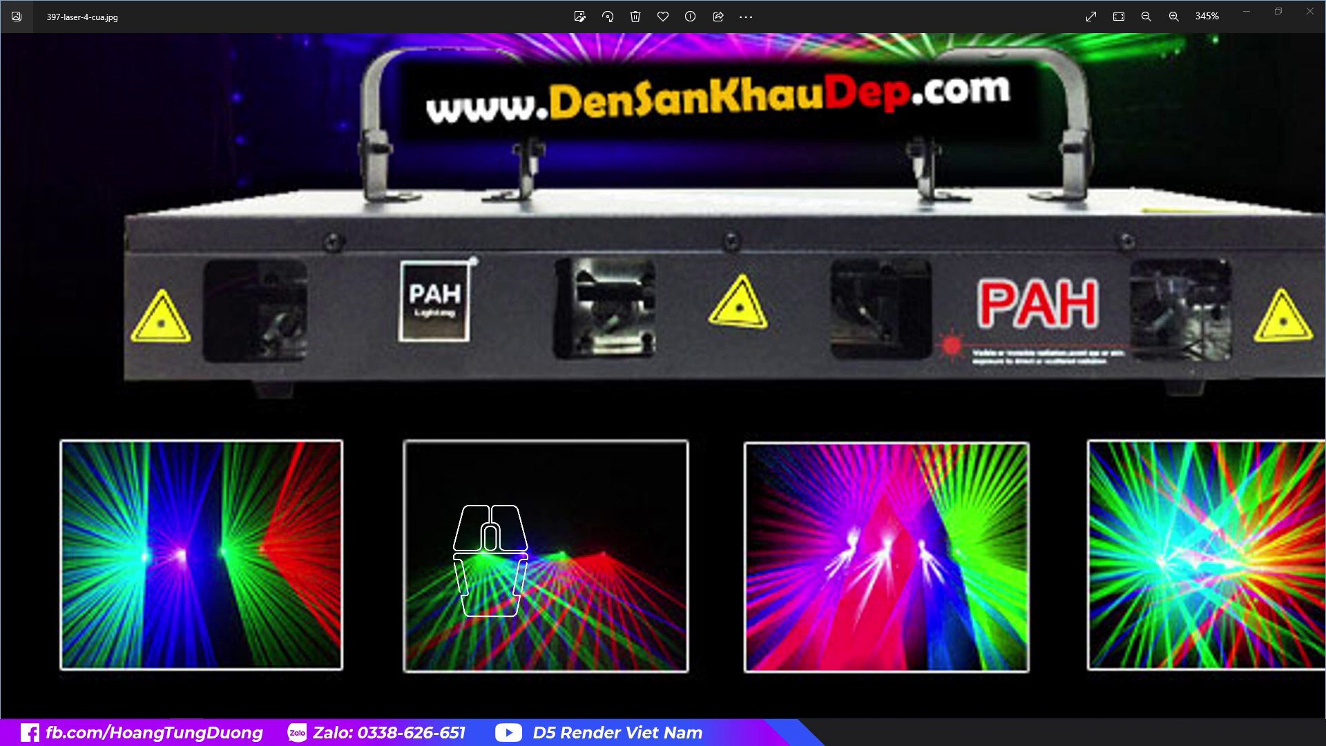
{"action": "scroll", "scroll_direction": "up", "scroll_amount": 3}
{"action": "scroll", "scroll_direction": "up", "scroll_amount": 3}
{"action": "scroll", "scroll_direction": "up", "scroll_amount": 3}
{"action": "scroll", "scroll_direction": "up", "scroll_amount": 3}
{"action": "scroll", "scroll_direction": "up", "scroll_amount": 3}
{"action": "scroll", "scroll_direction": "down", "scroll_amount": 3}
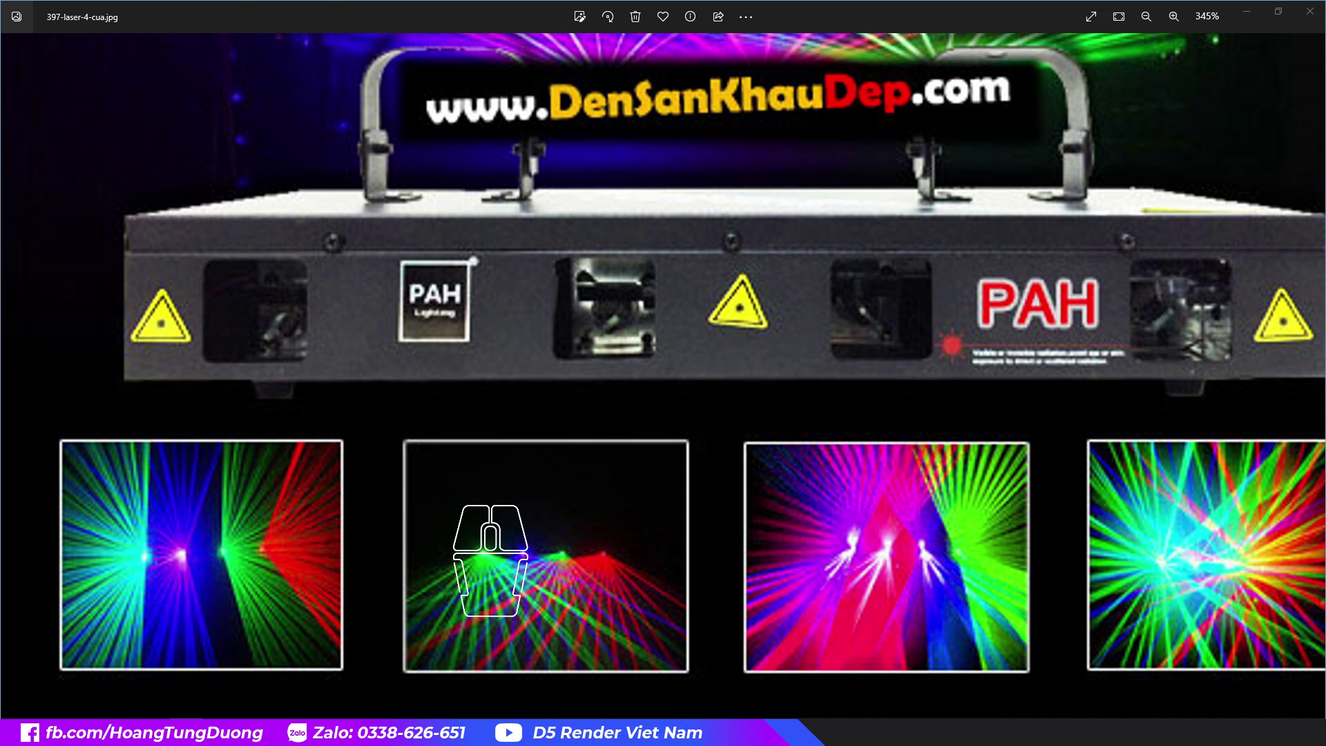
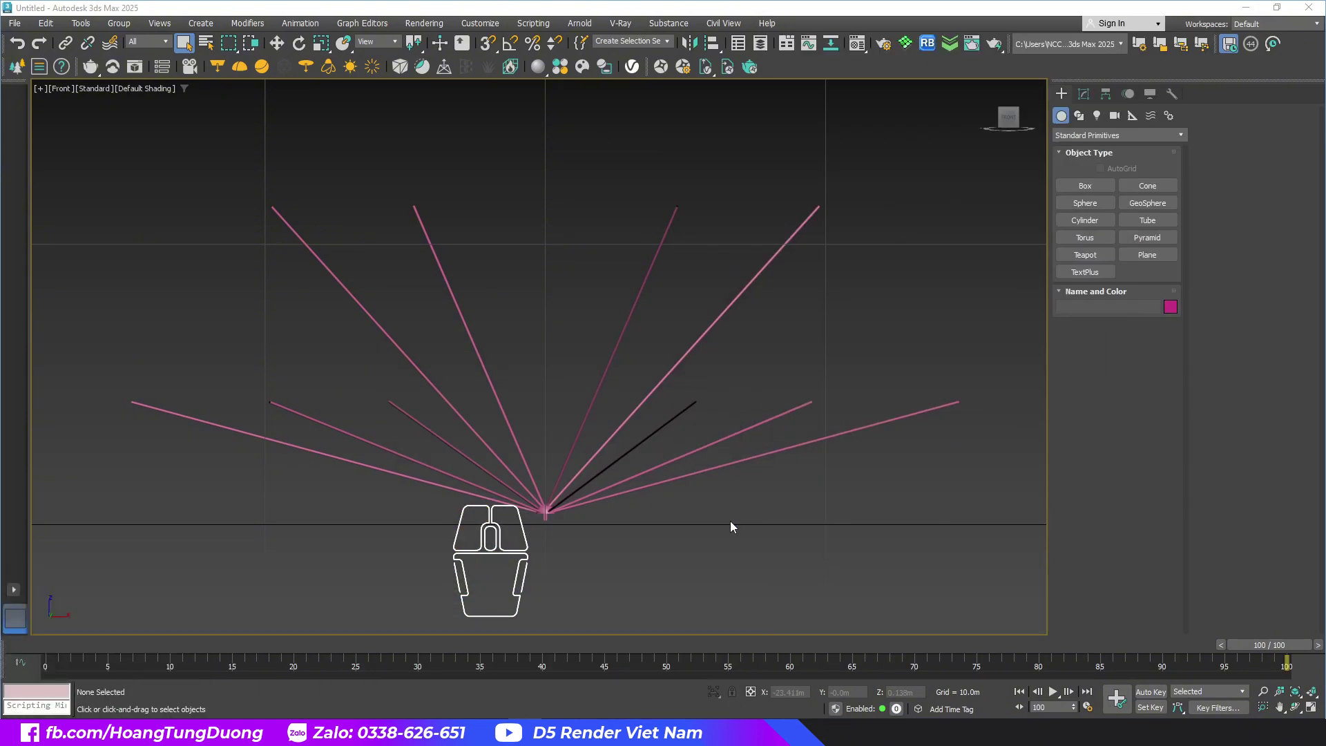
Step: Draw a thin, tall Cylinder001 primitive at the fan centre and lower its height
{"action": "left_click", "coordinate": [1089, 229]}
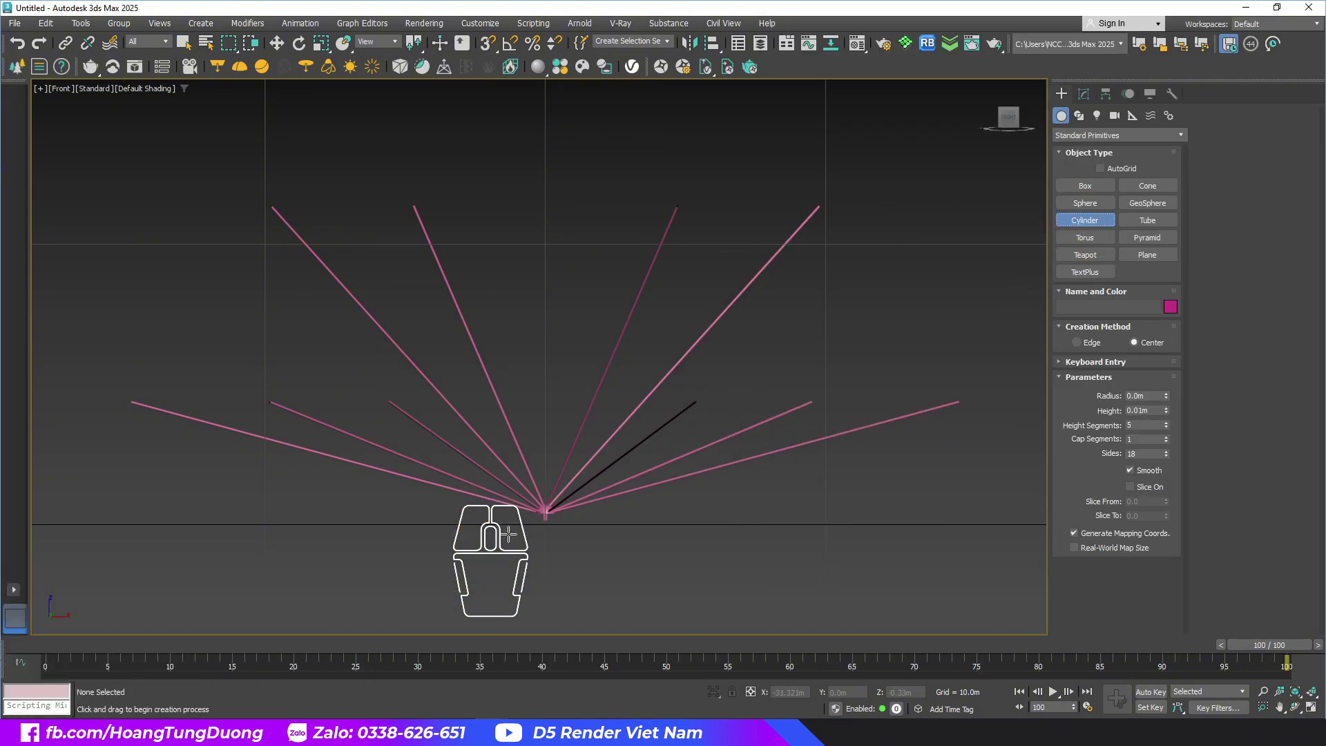
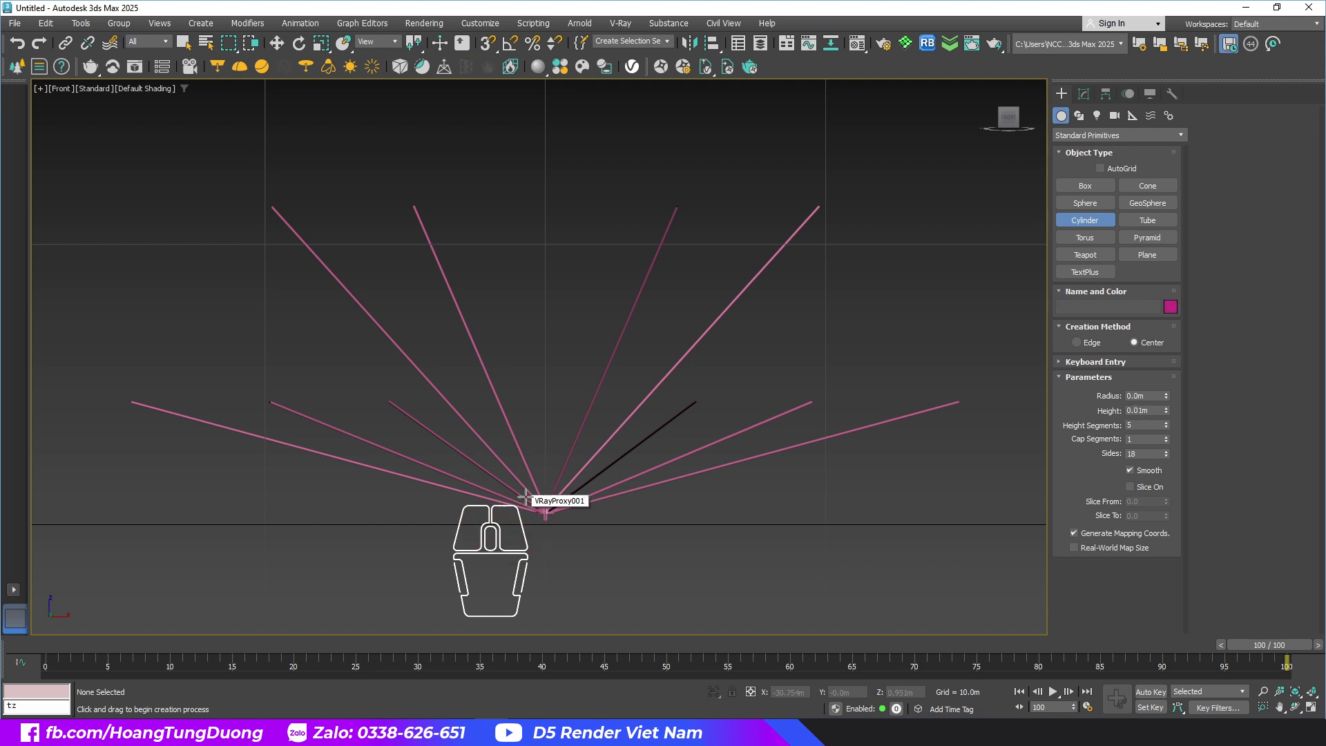
{"action": "scroll", "scroll_direction": "down", "scroll_amount": 3}
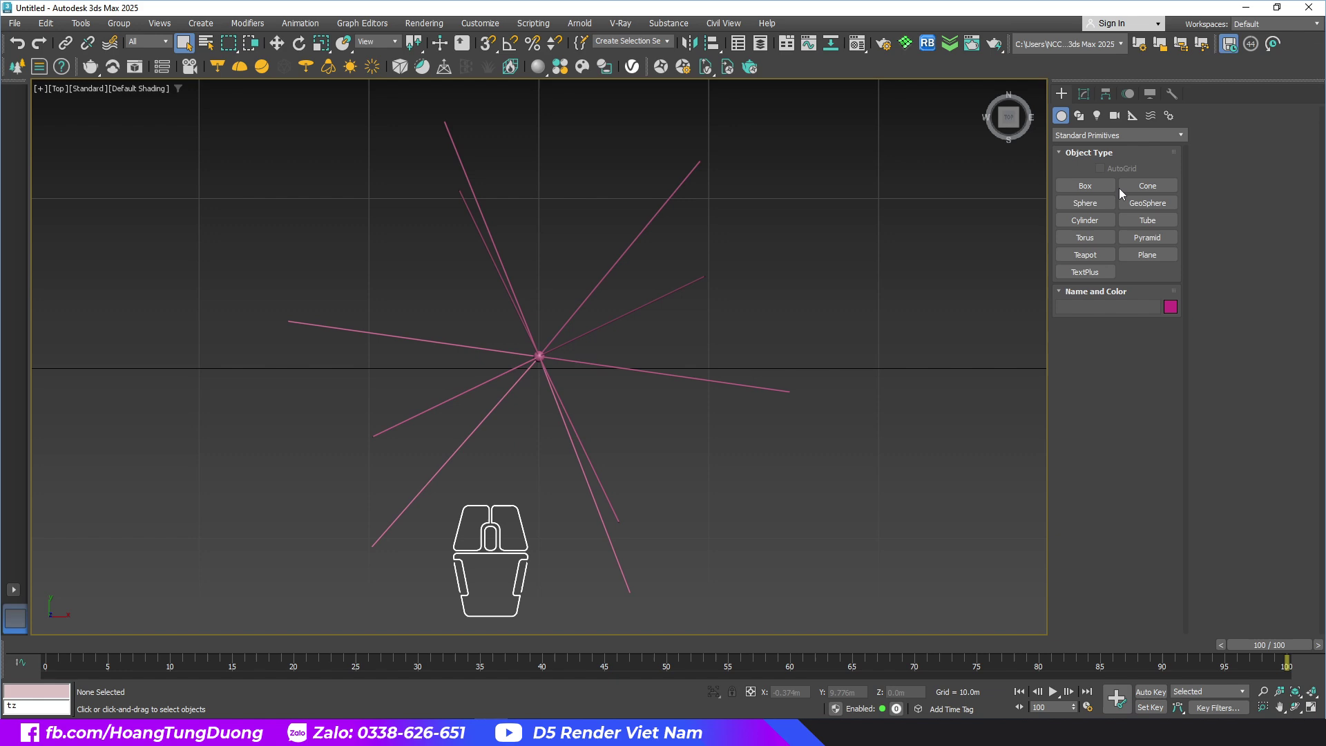
{"action": "left_click", "coordinate": [1090, 218]}
{"action": "scroll", "scroll_direction": "up", "scroll_amount": 3}
{"action": "left_click", "coordinate": [549, 390]}
{"action": "scroll", "scroll_direction": "down", "scroll_amount": 3}
{"action": "left_click_drag", "start_coordinate": [561, 403], "coordinate": [592, 274]}
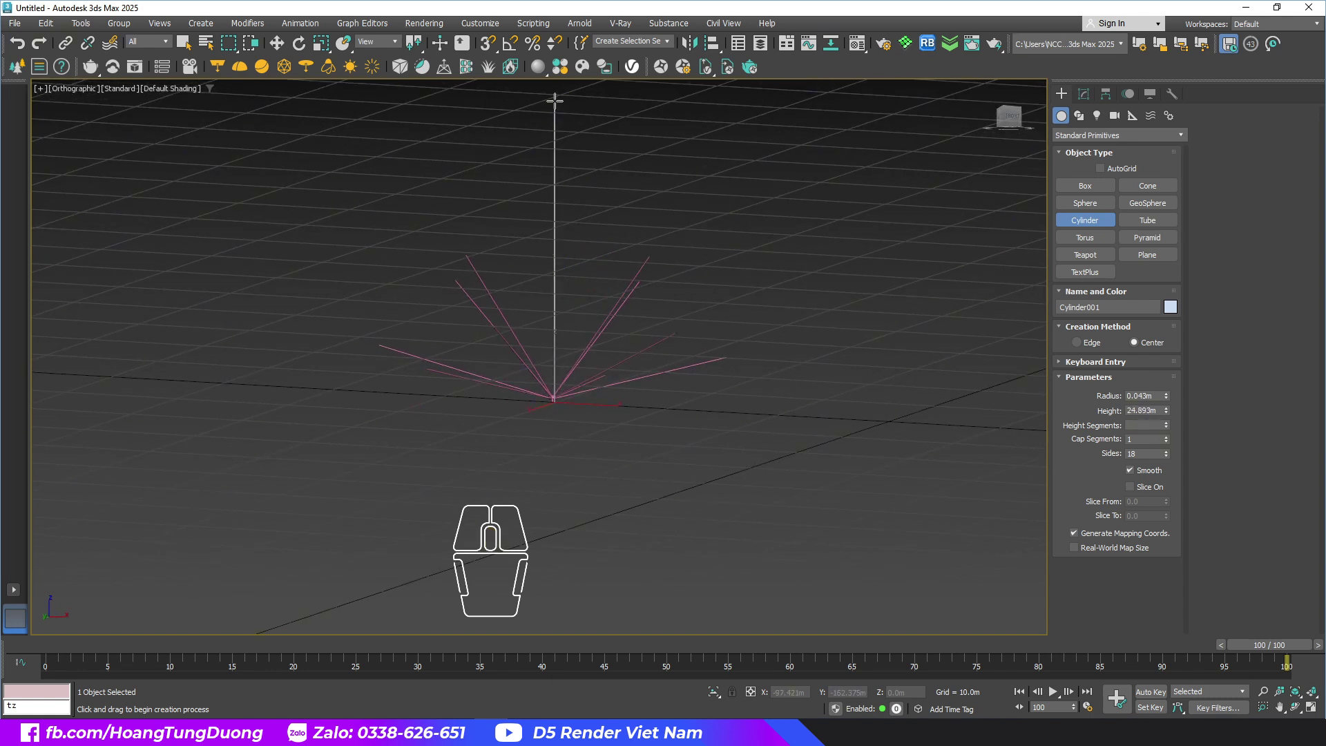
{"action": "left_click", "coordinate": [559, 146]}
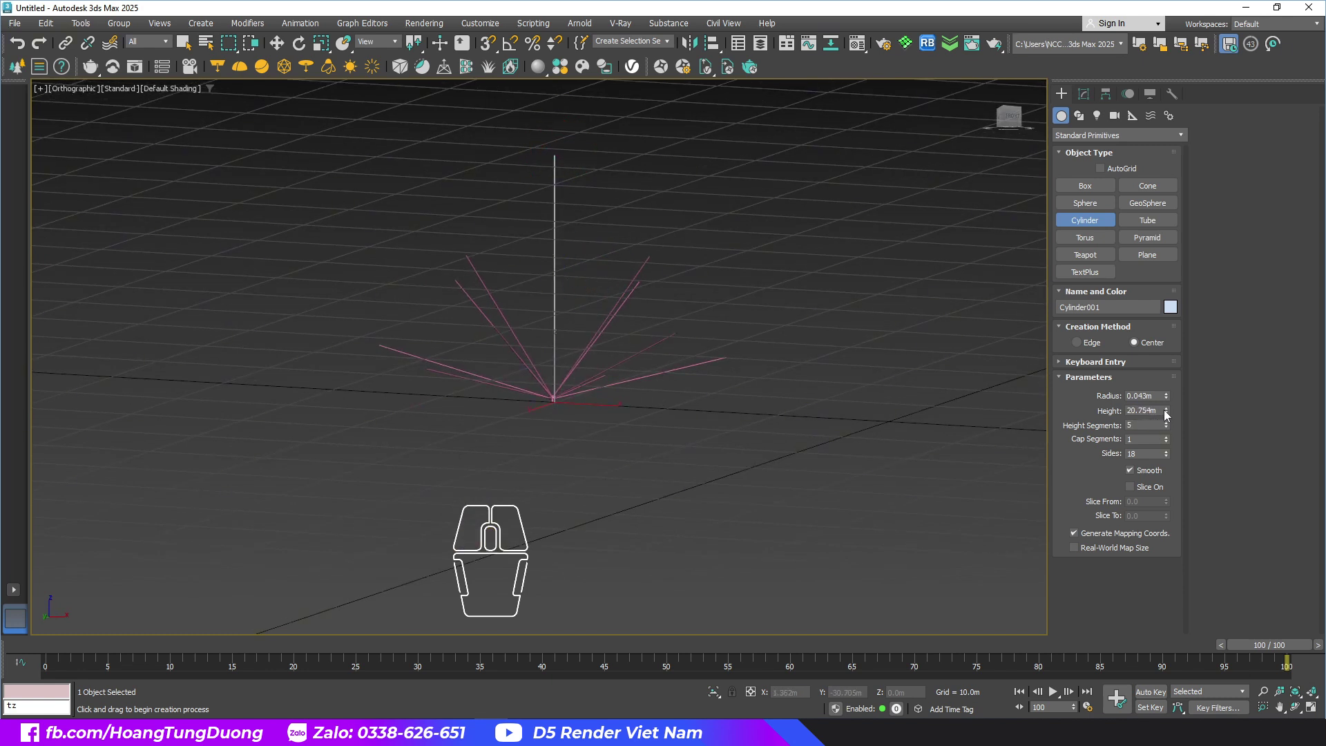
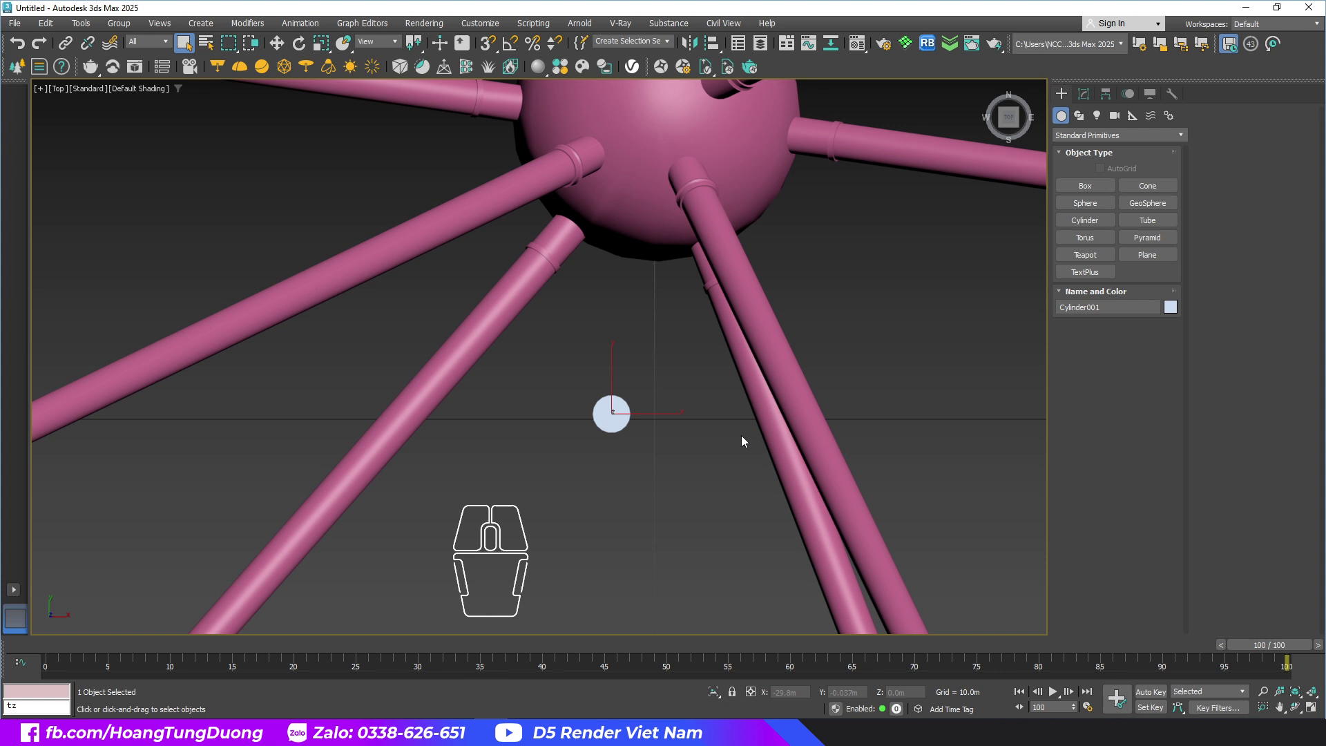
Step: Select Cylinder001, place it at the world origin and set its height to 30 m
{"action": "left_click_drag", "start_coordinate": [628, 396], "coordinate": [682, 406]}
{"action": "left_click", "coordinate": [283, 43]}
{"action": "right_click", "coordinate": [818, 696]}
{"action": "right_click", "coordinate": [874, 697]}
{"action": "scroll", "scroll_direction": "down", "scroll_amount": 3}
{"action": "scroll", "scroll_direction": "down", "scroll_amount": 3}
{"action": "scroll", "scroll_direction": "up", "scroll_amount": 3}
{"action": "left_click", "coordinate": [1094, 94]}
{"action": "left_click", "coordinate": [1104, 570]}
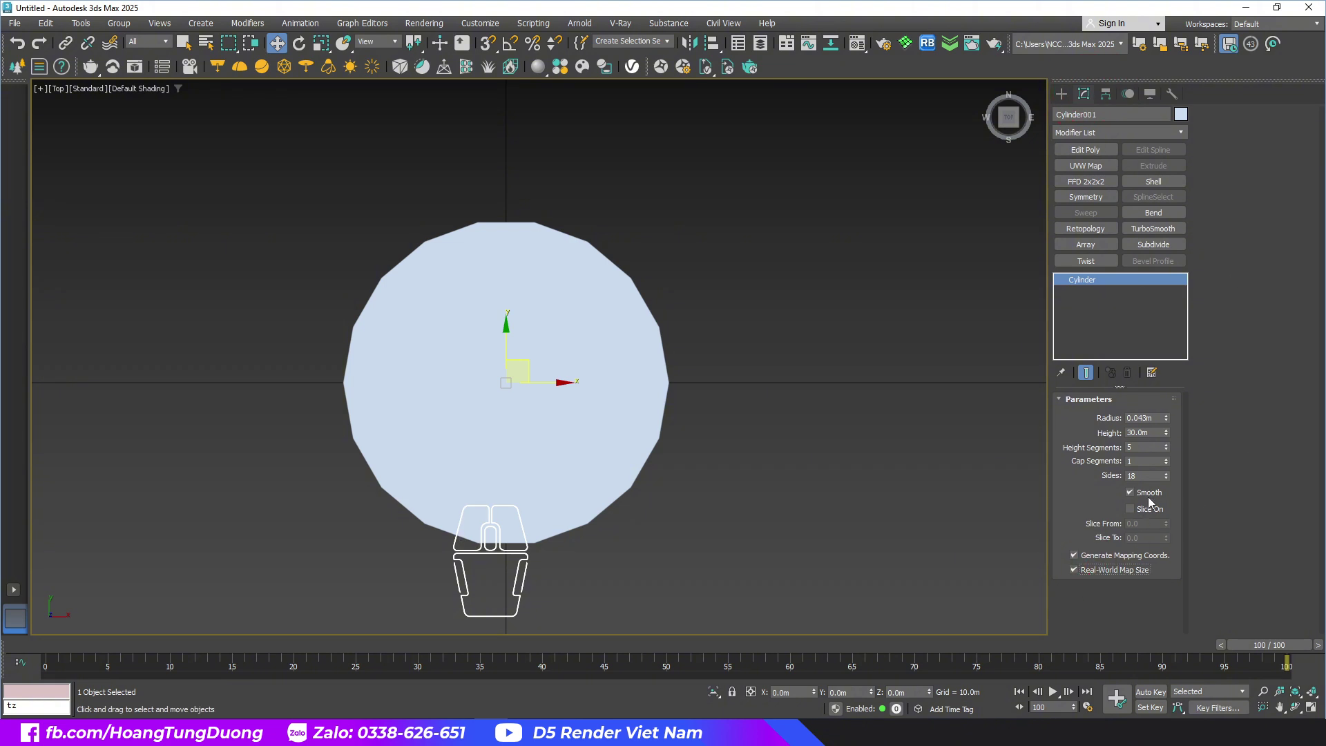
Step: Raise the cylinder's Sides count with the spinner for a rounder cross-section
{"action": "left_click", "coordinate": [1169, 476]}
{"action": "left_click", "coordinate": [1168, 476]}
{"action": "left_click", "coordinate": [1168, 475]}
{"action": "left_click", "coordinate": [1168, 476]}
{"action": "left_click", "coordinate": [1170, 476]}
{"action": "left_click", "coordinate": [1170, 476]}
{"action": "left_click", "coordinate": [1170, 476]}
{"action": "left_click", "coordinate": [1170, 476]}
{"action": "left_click", "coordinate": [1169, 475]}
{"action": "left_click", "coordinate": [1169, 476]}
{"action": "left_click", "coordinate": [1170, 475]}
{"action": "left_click", "coordinate": [1170, 476]}
{"action": "left_click", "coordinate": [1169, 476]}
{"action": "left_click", "coordinate": [1170, 476]}
{"action": "left_click", "coordinate": [1170, 476]}
{"action": "left_click", "coordinate": [1169, 475]}
{"action": "left_click", "coordinate": [1170, 476]}
{"action": "left_click", "coordinate": [1170, 476]}
{"action": "double_click", "coordinate": [1169, 476]}
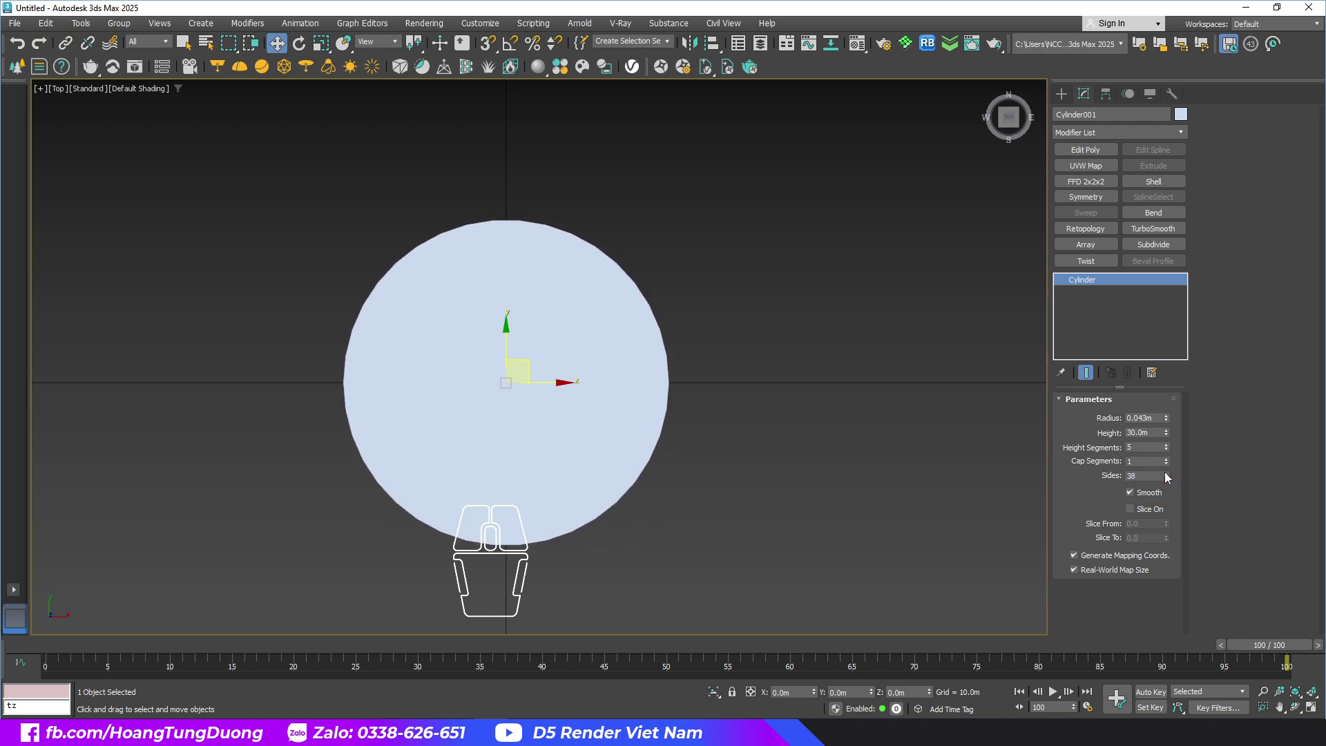
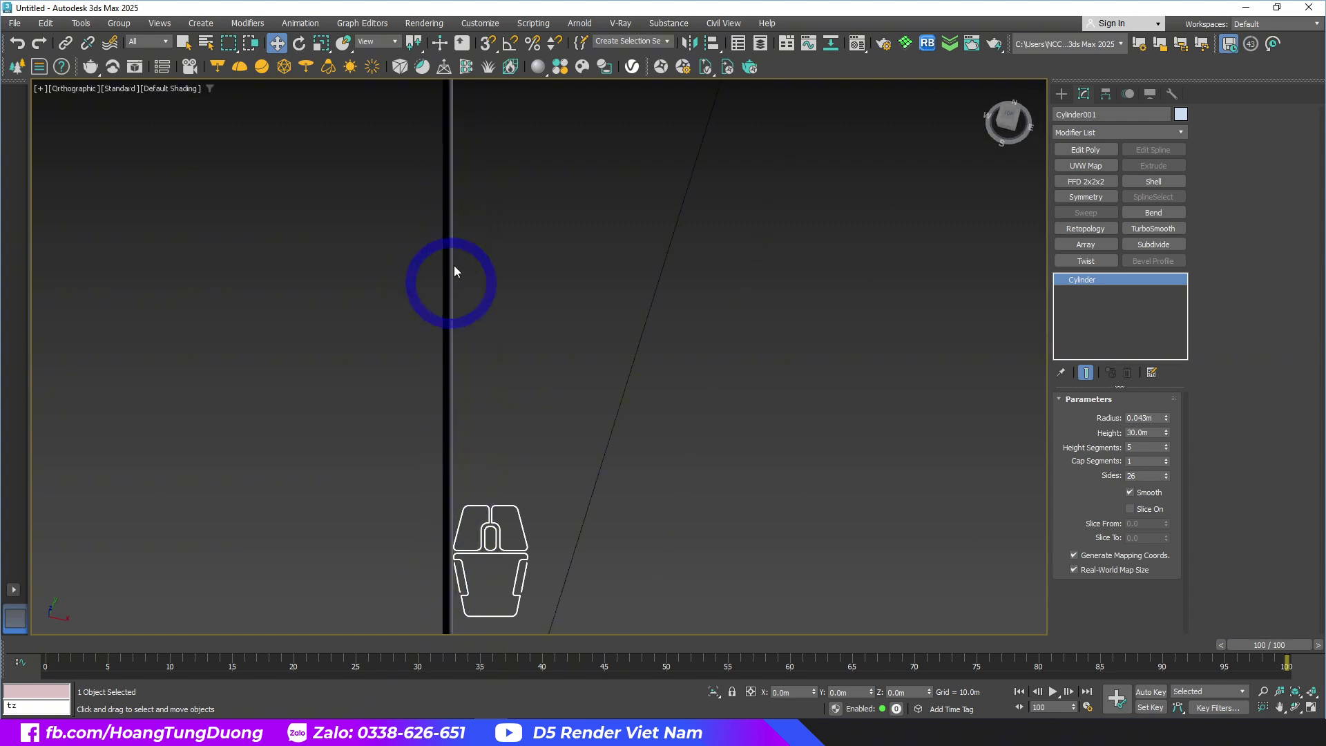
{"action": "left_click_drag", "start_coordinate": [479, 418], "coordinate": [551, 273]}
{"action": "scroll", "scroll_direction": "up", "scroll_amount": 3}
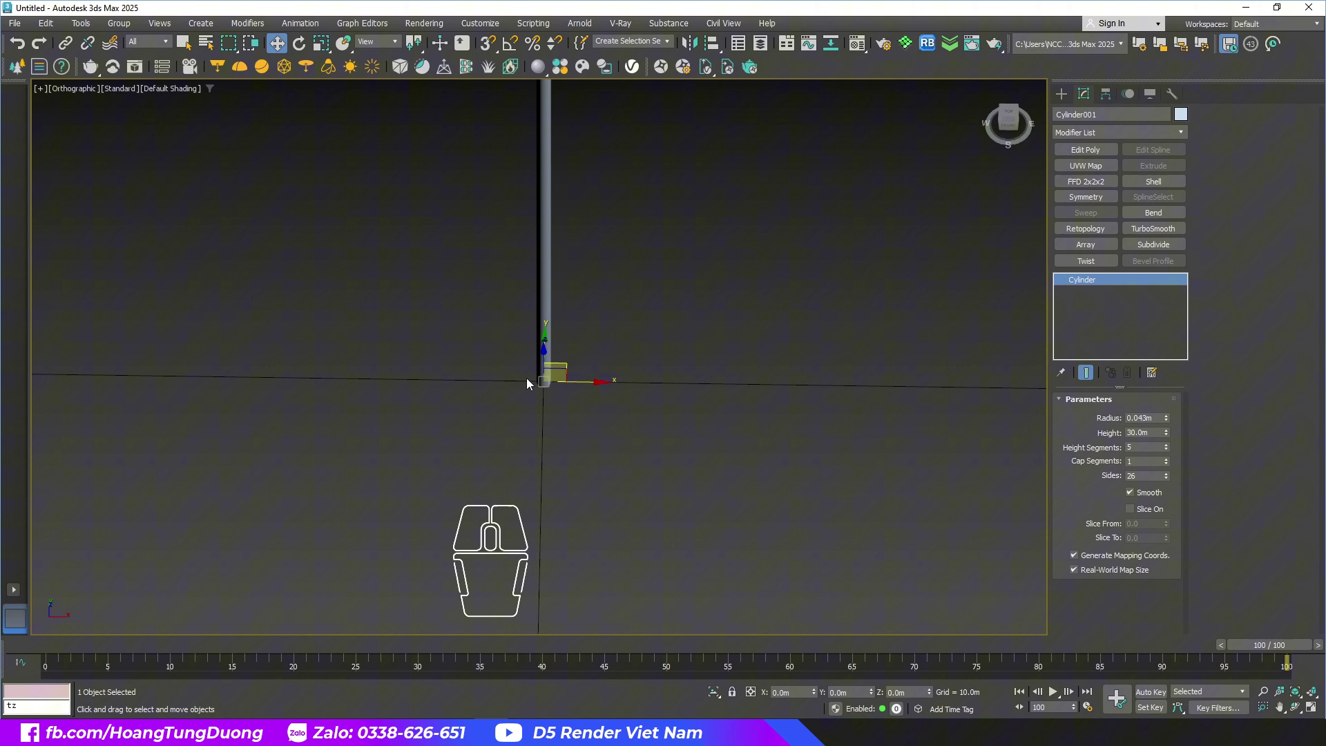
{"action": "scroll", "scroll_direction": "down", "scroll_amount": 3}
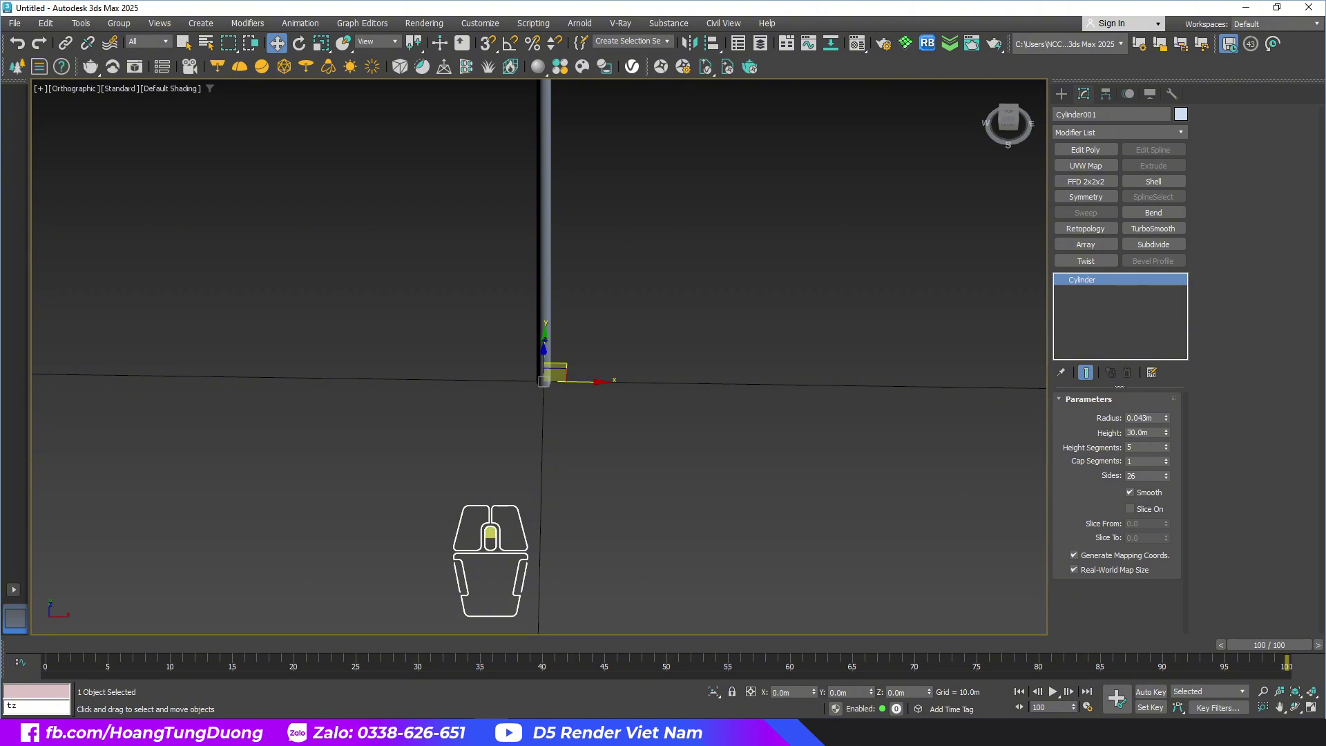
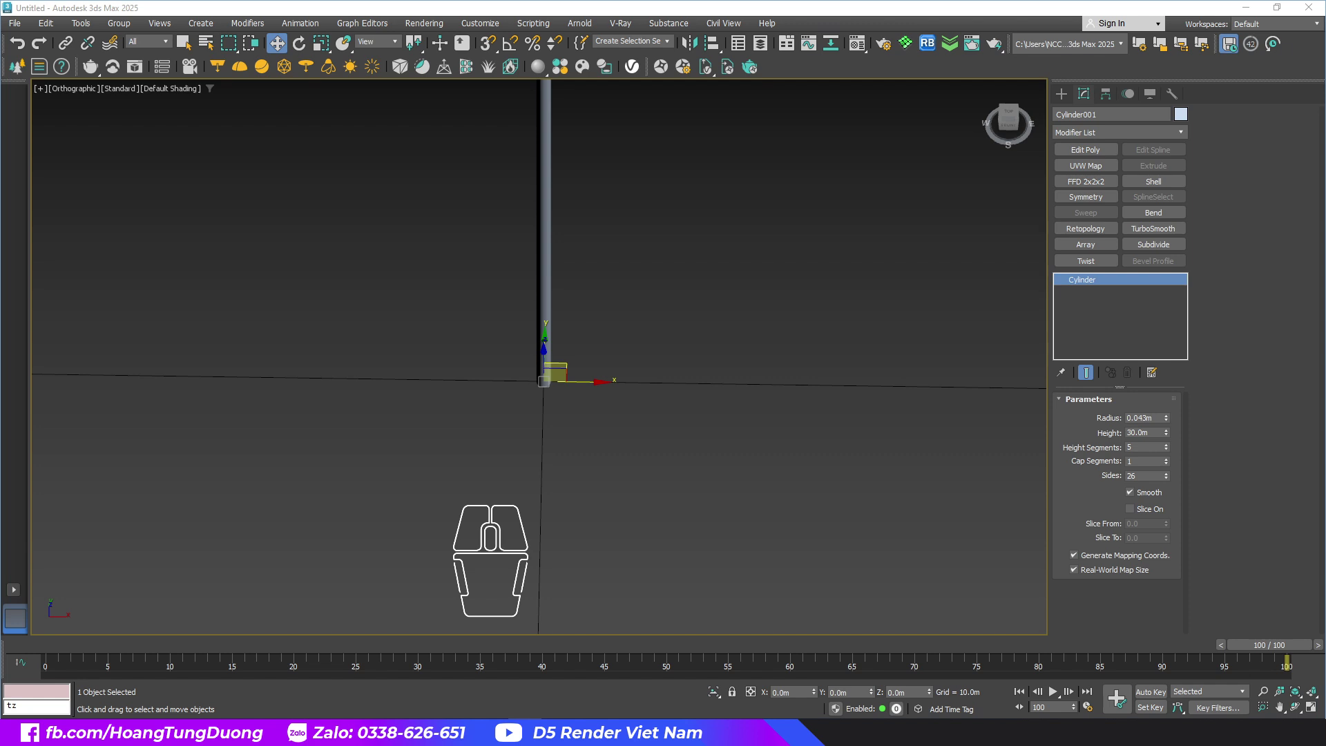
{"action": "scroll", "scroll_direction": "down", "scroll_amount": 3}
{"action": "scroll", "scroll_direction": "down", "scroll_amount": 3}
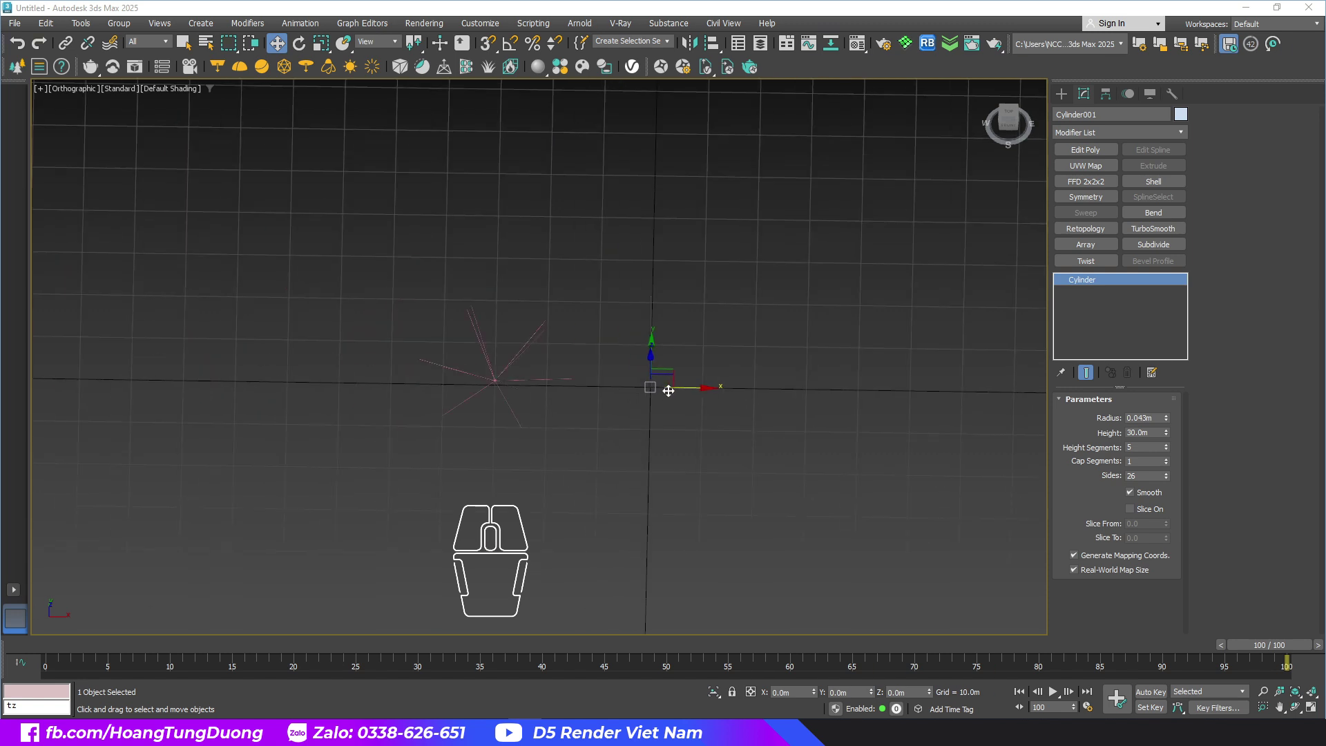
{"action": "left_click", "coordinate": [781, 426]}
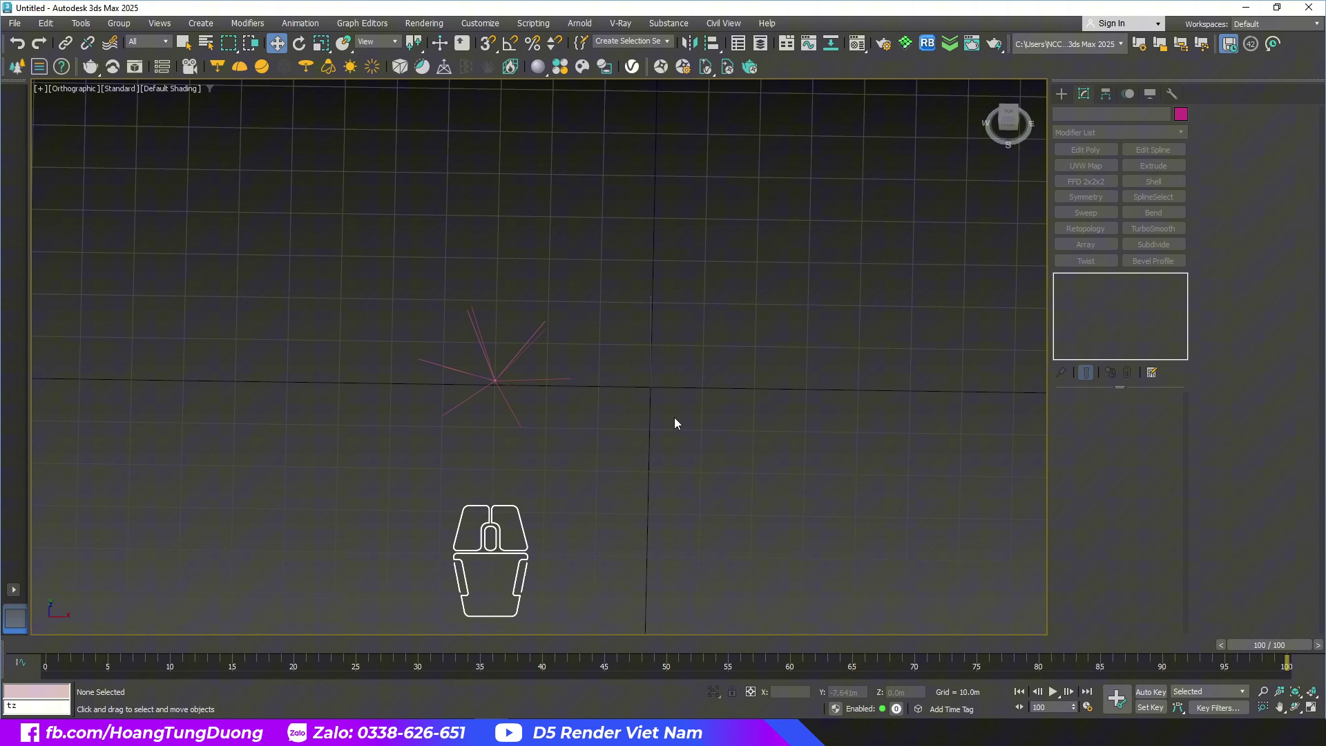
{"action": "left_click_drag", "start_coordinate": [927, 442], "coordinate": [780, 497]}
Step: Zoom in on the fan of cylinder beams radiating from the shared base
{"action": "scroll", "scroll_direction": "up", "scroll_amount": 3}
{"action": "scroll", "scroll_direction": "up", "scroll_amount": 3}
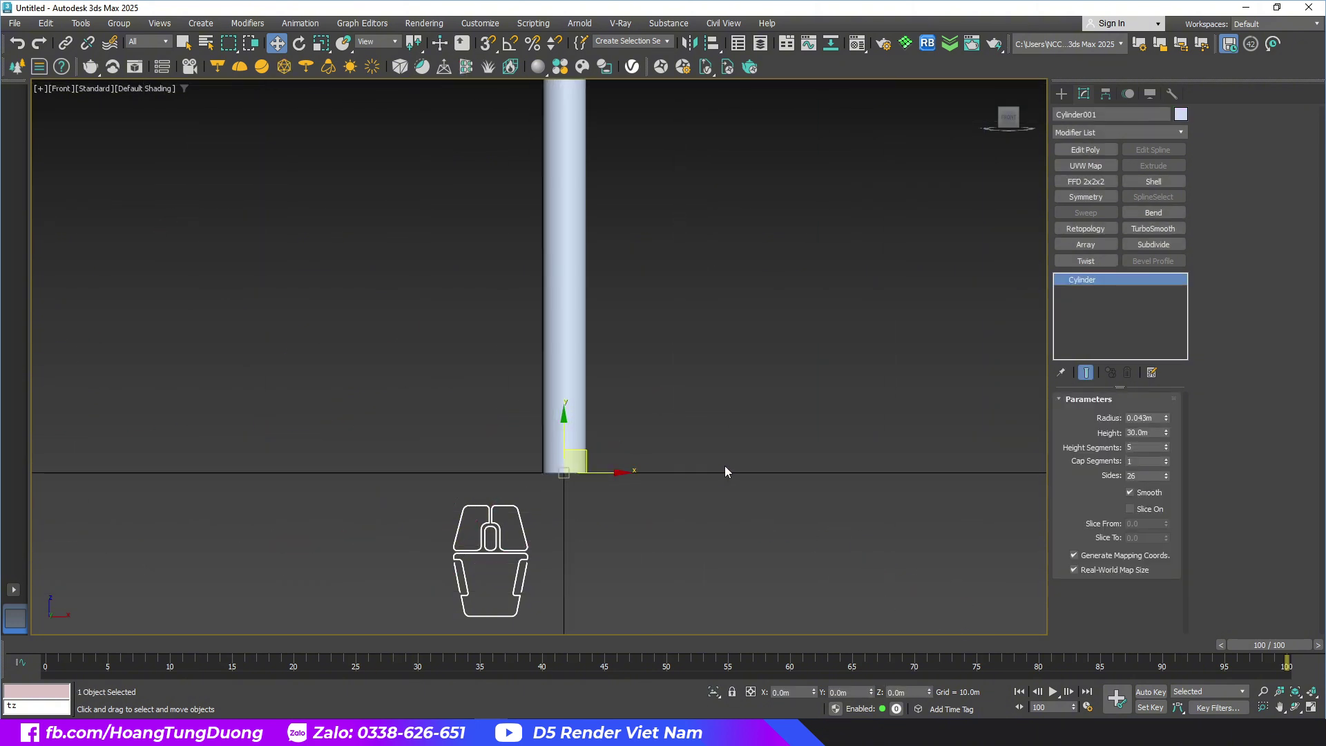
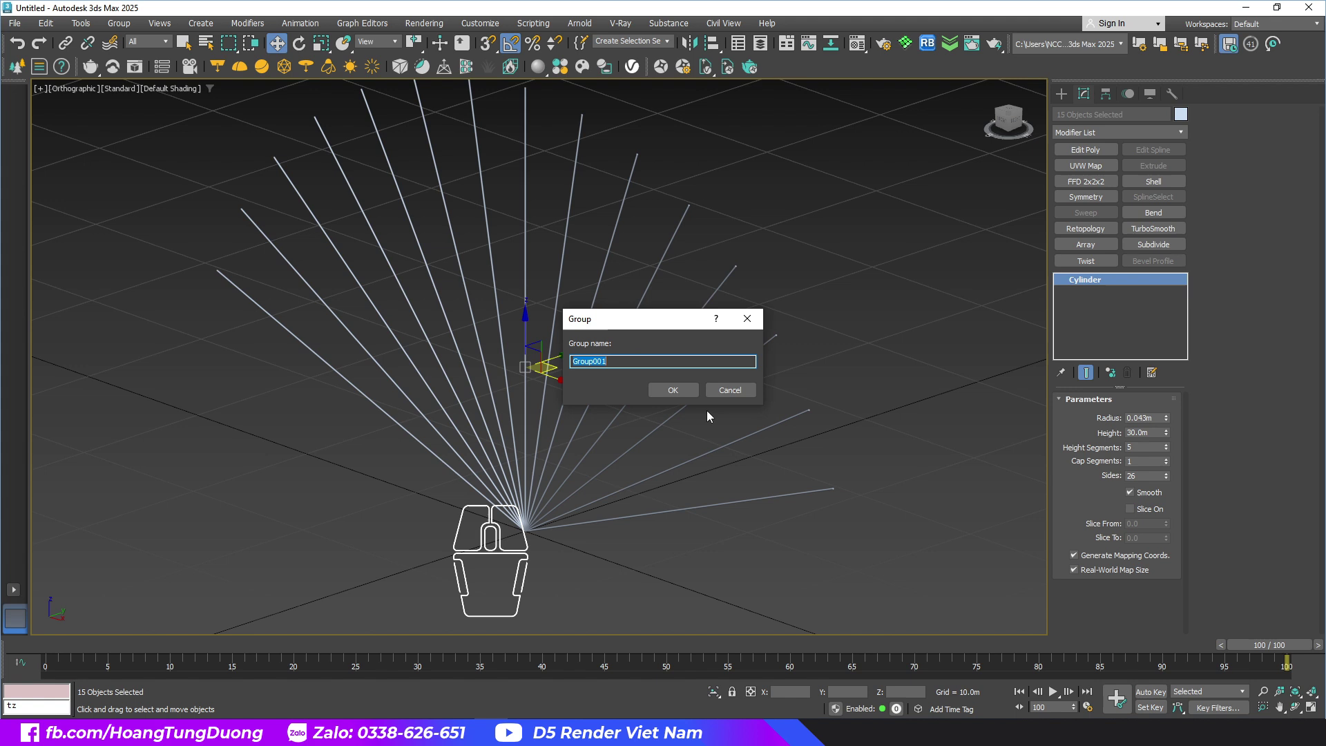
Step: Confirm grouping the beam cylinders as Group001
{"action": "left_click", "coordinate": [686, 395]}
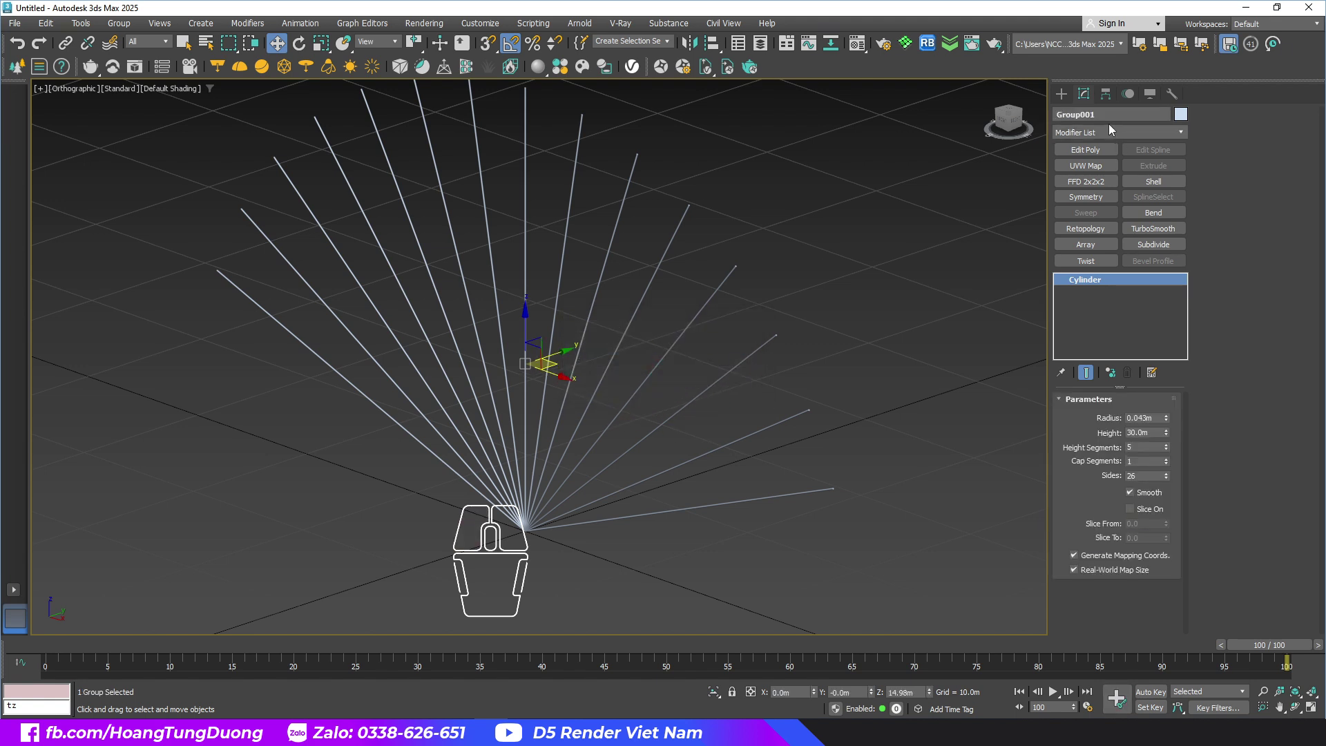
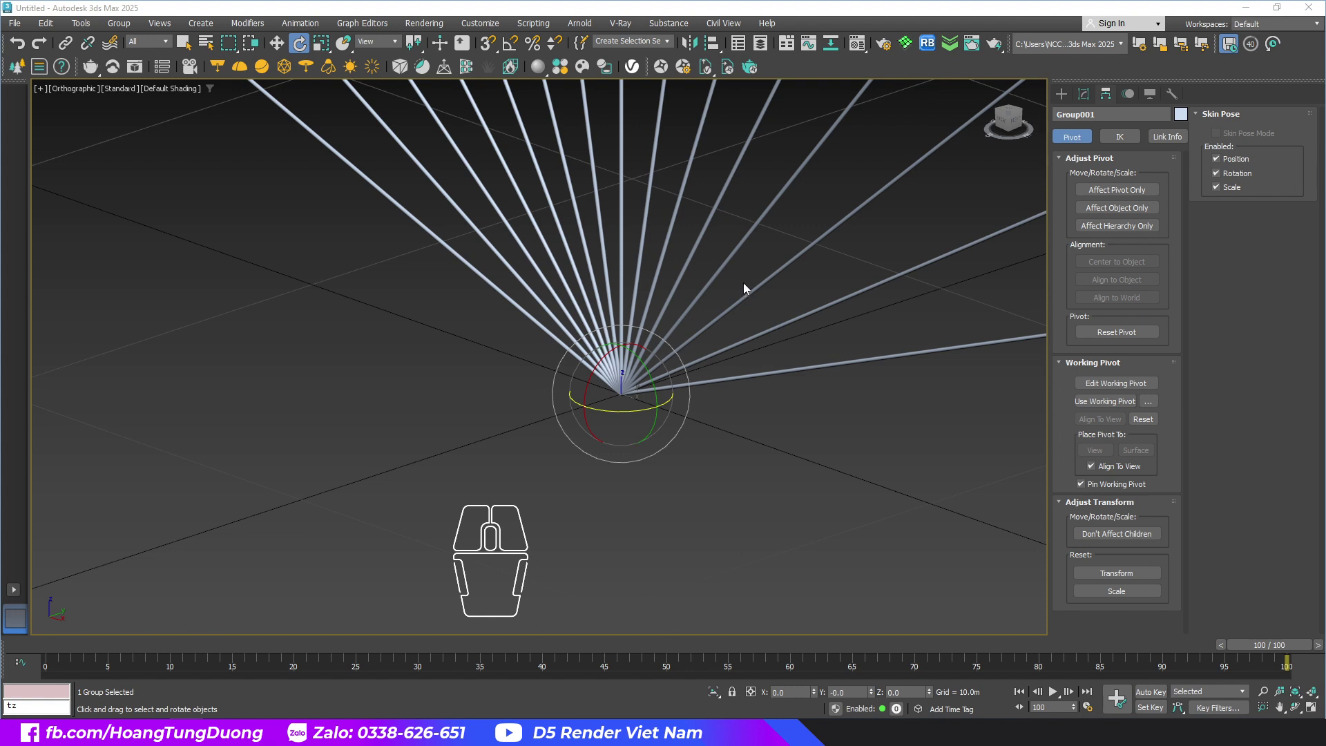
Step: Return to frame 0 and switch on Auto Key for Group001's rotation animation
{"action": "left_click", "coordinate": [1279, 648]}
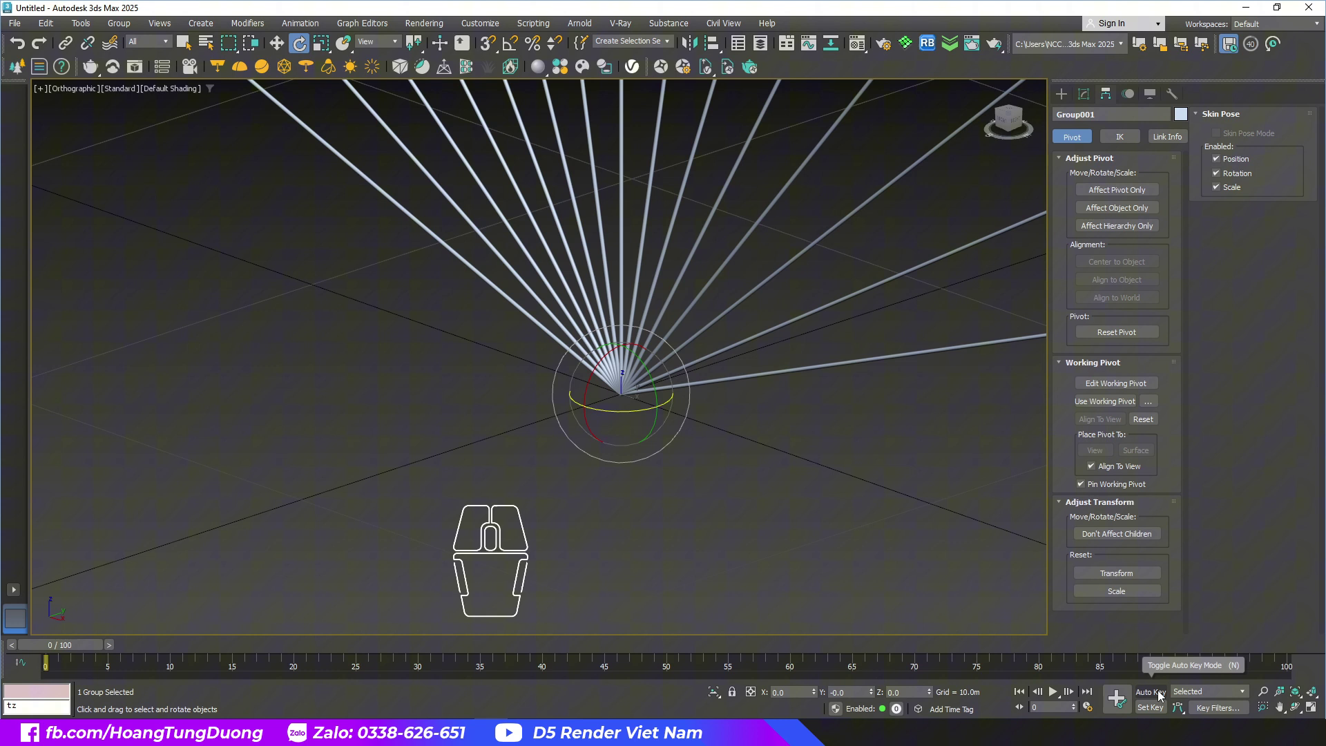
{"action": "left_click", "coordinate": [1161, 694]}
{"action": "left_click", "coordinate": [1122, 701]}
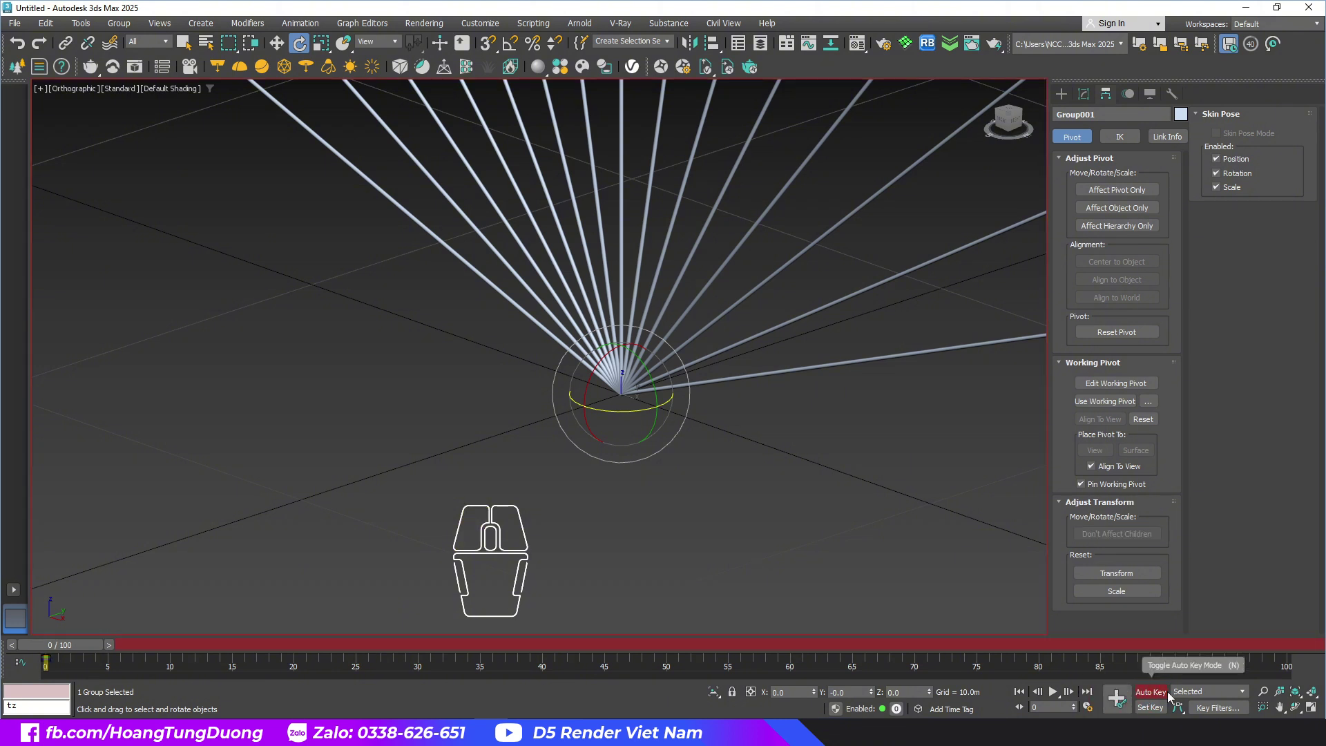
{"action": "left_click", "coordinate": [1170, 695]}
{"action": "left_click", "coordinate": [1123, 705]}
{"action": "left_click", "coordinate": [1157, 697]}
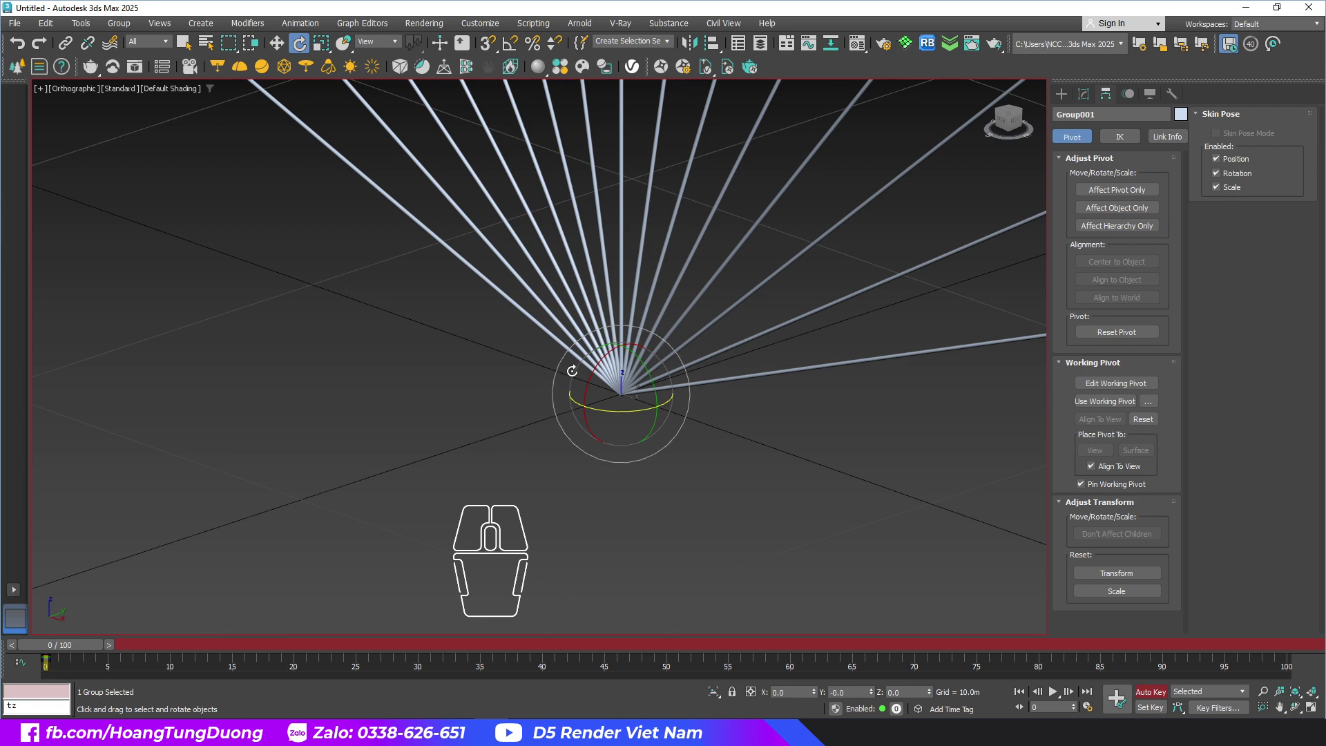
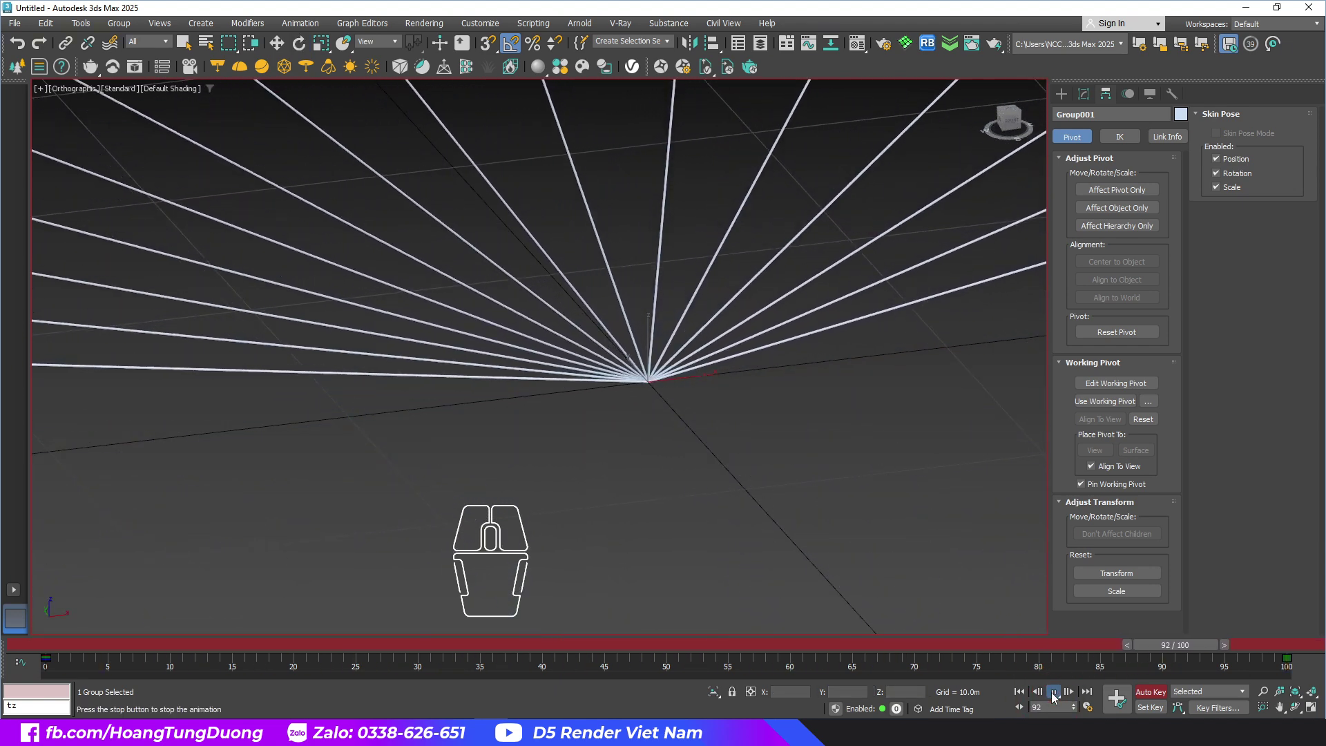
Step: Scrub to a mid frame, key the fan's 90° tip at frame 67 and replay to check it
{"action": "left_click", "coordinate": [1057, 696]}
{"action": "left_click_drag", "start_coordinate": [1308, 674], "coordinate": [1250, 654]}
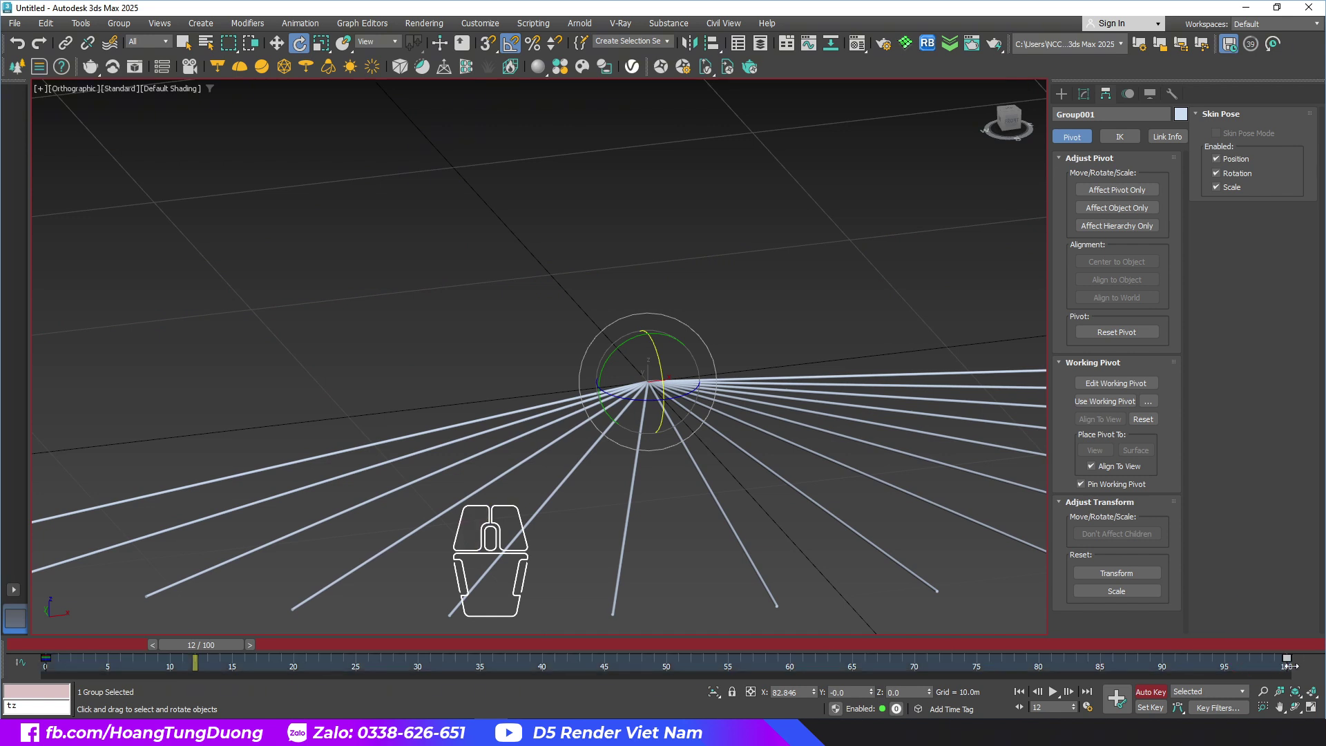
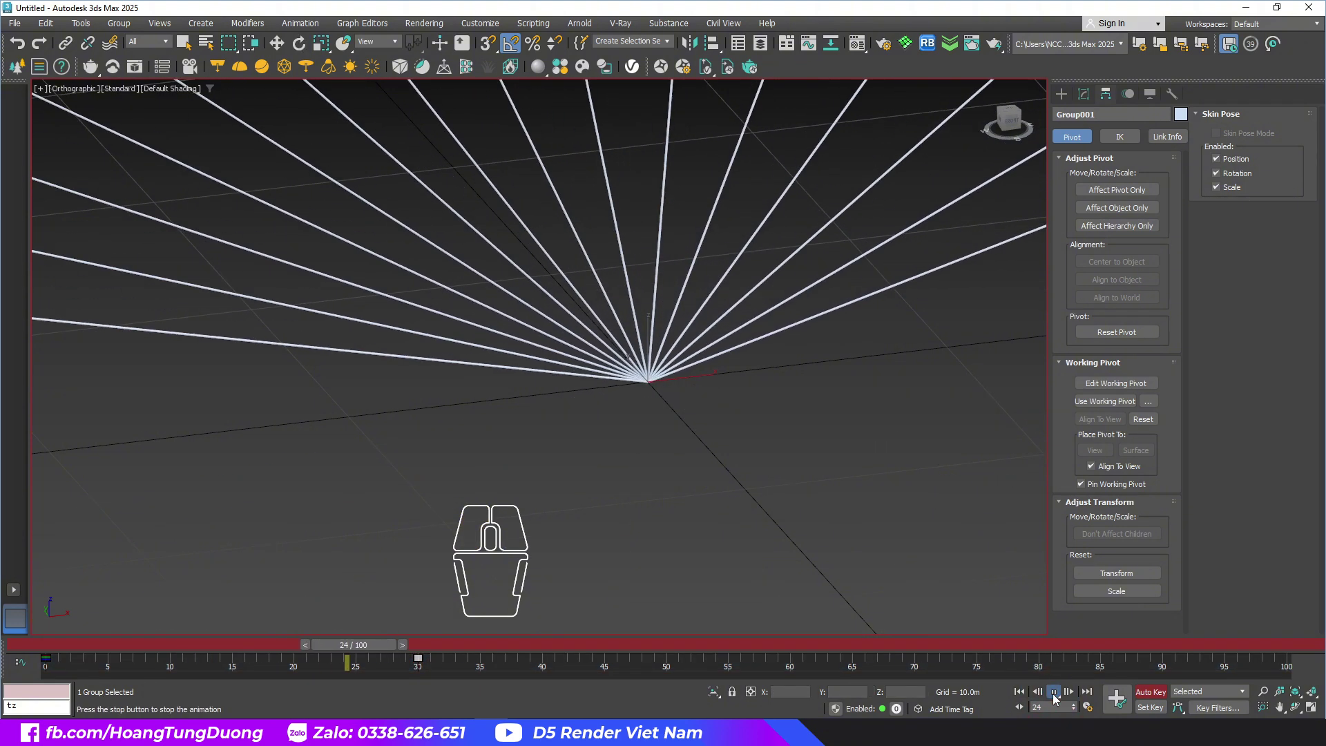
{"action": "left_click", "coordinate": [1056, 697]}
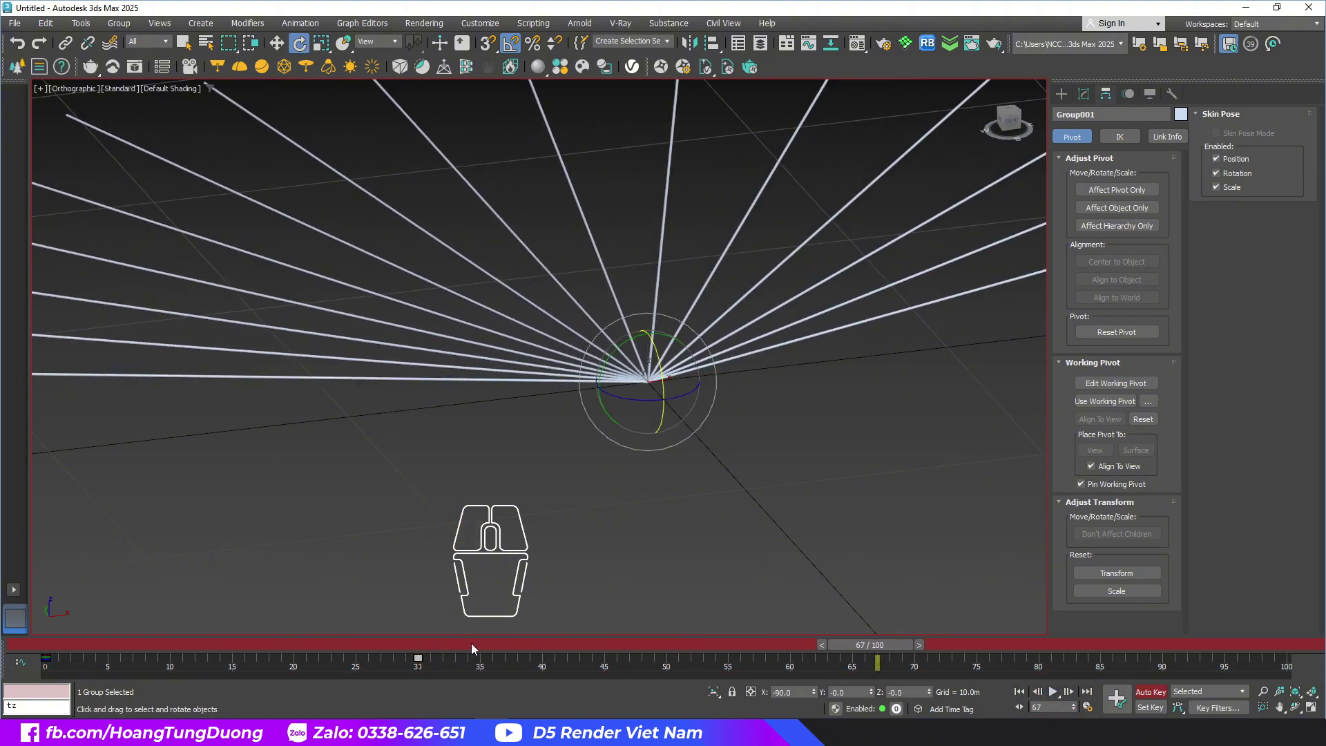
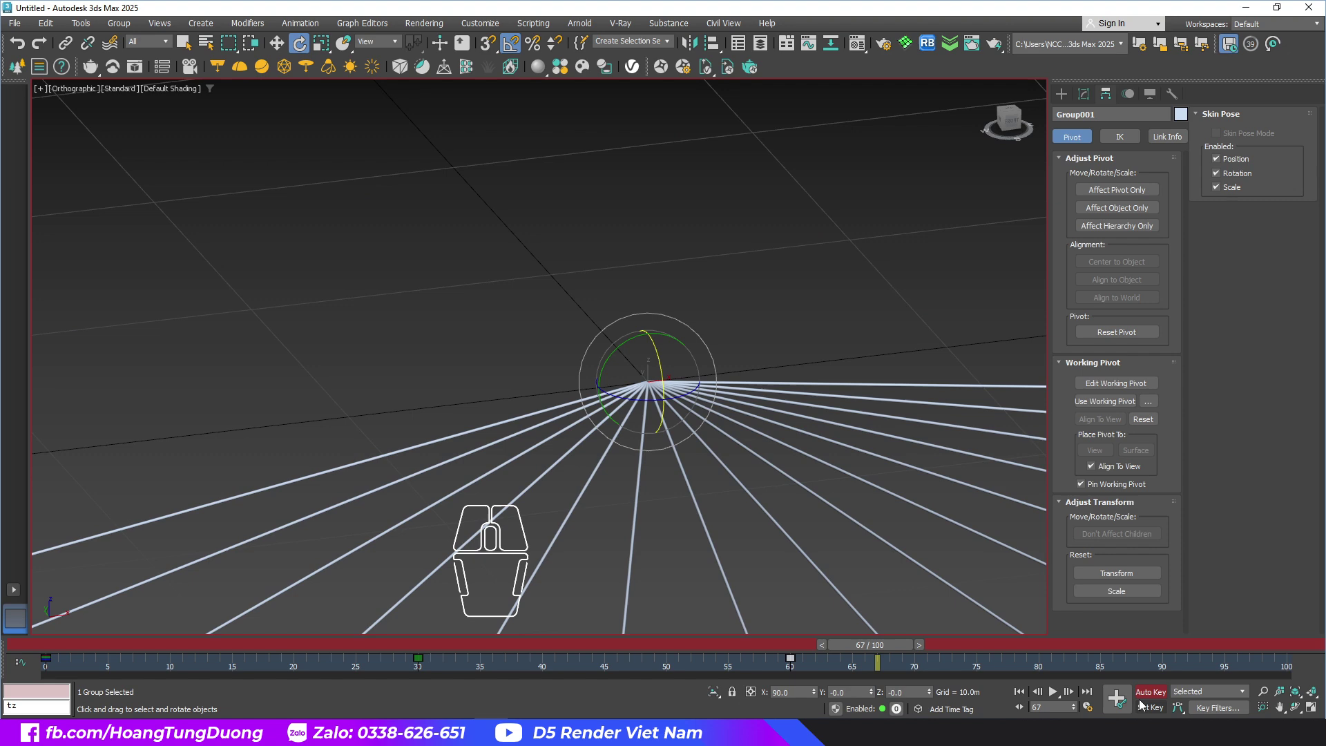
{"action": "left_click", "coordinate": [1056, 701]}
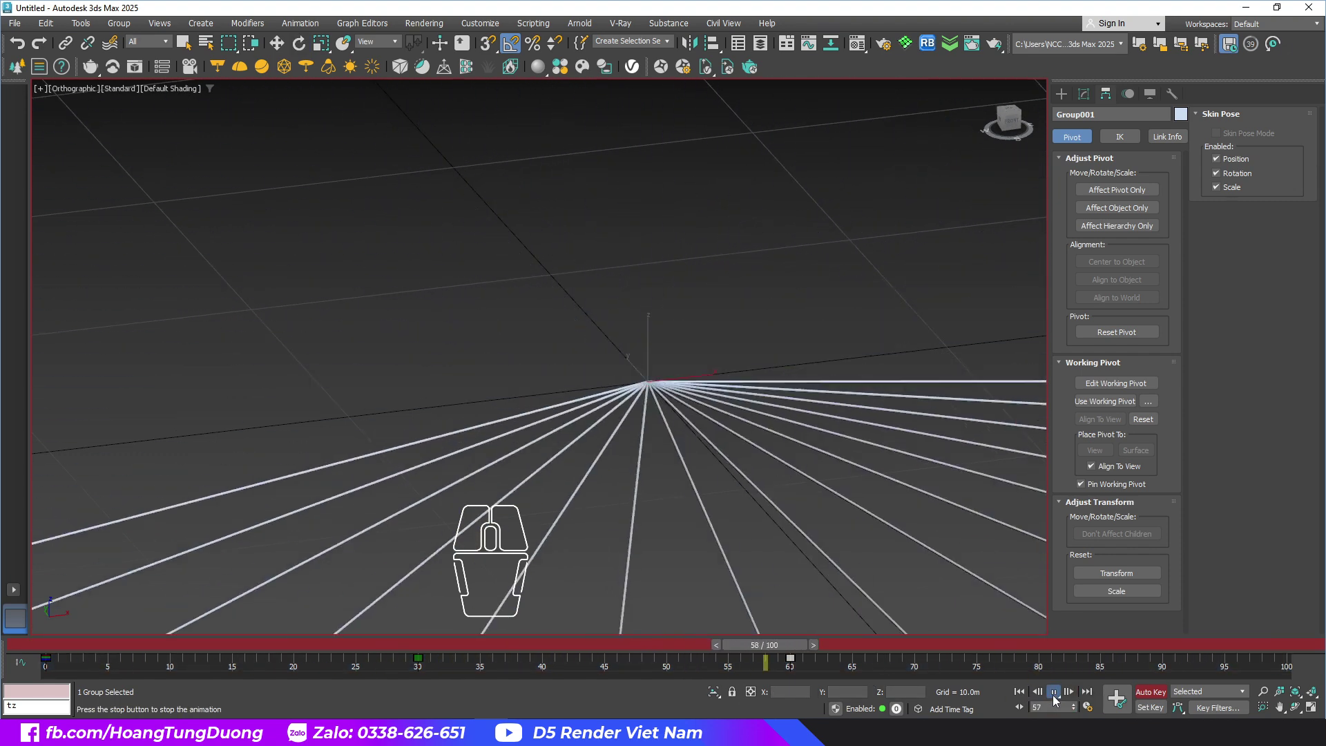
{"action": "left_click", "coordinate": [1055, 701]}
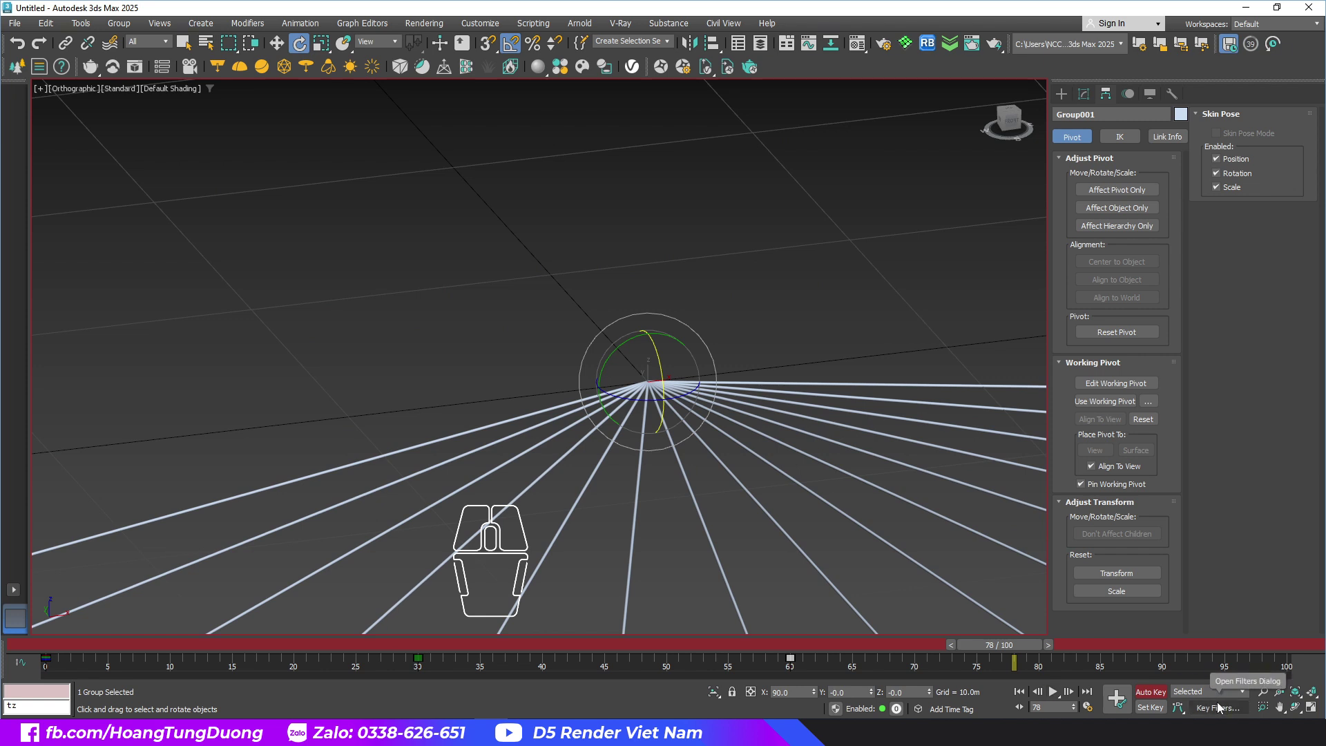
Step: Set the animation End Time to 90 in Time Configuration and turn Auto Key off
{"action": "left_click", "coordinate": [1155, 703]}
{"action": "left_click", "coordinate": [1091, 708]}
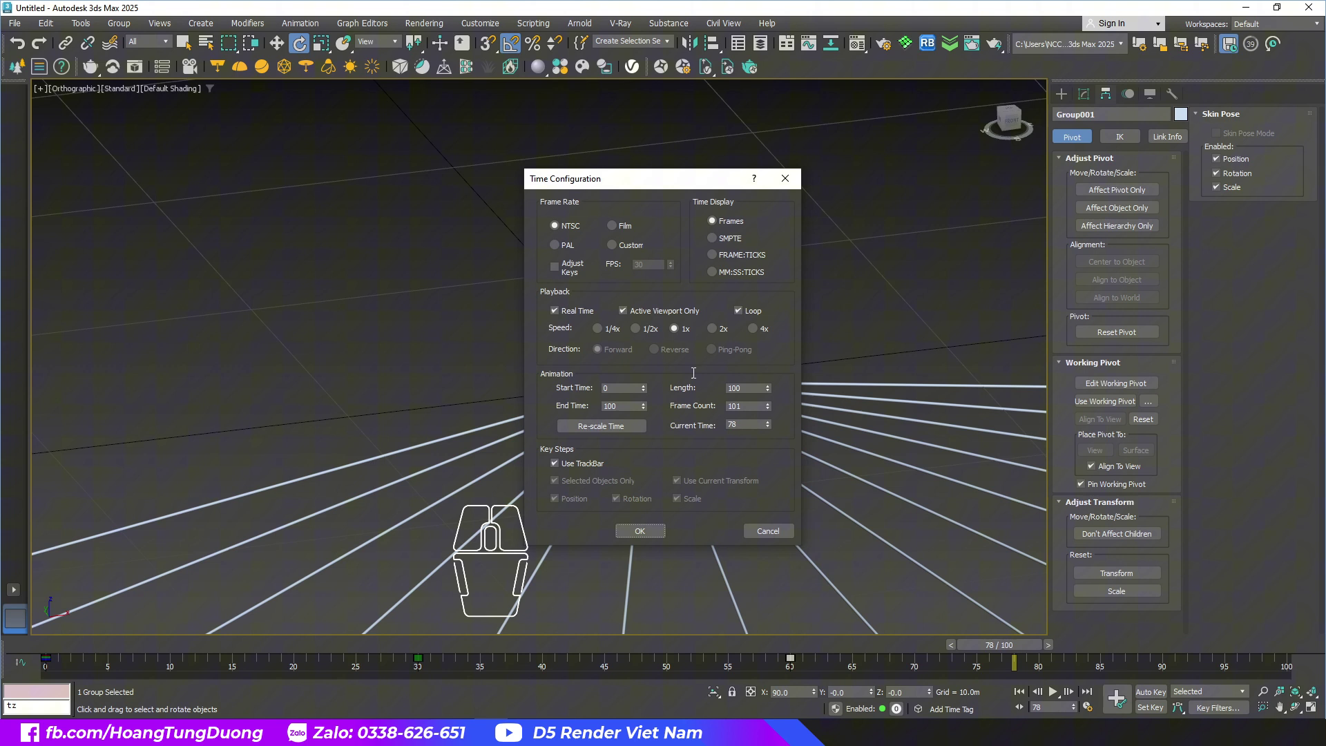
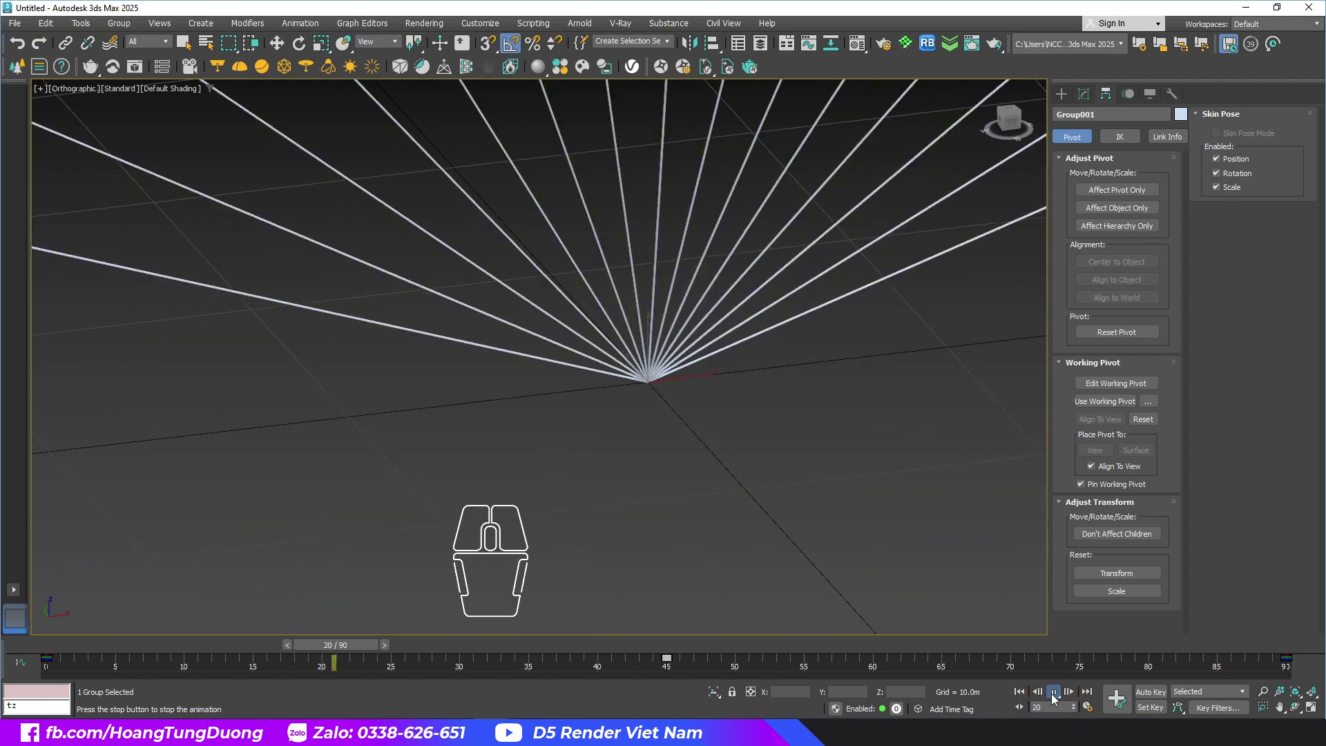
Step: Export the 16 beam nodes to an Alembic file on the Desktop for frames 0–90
{"action": "middle_click", "coordinate": [747, 436]}
{"action": "middle_click", "coordinate": [786, 442]}
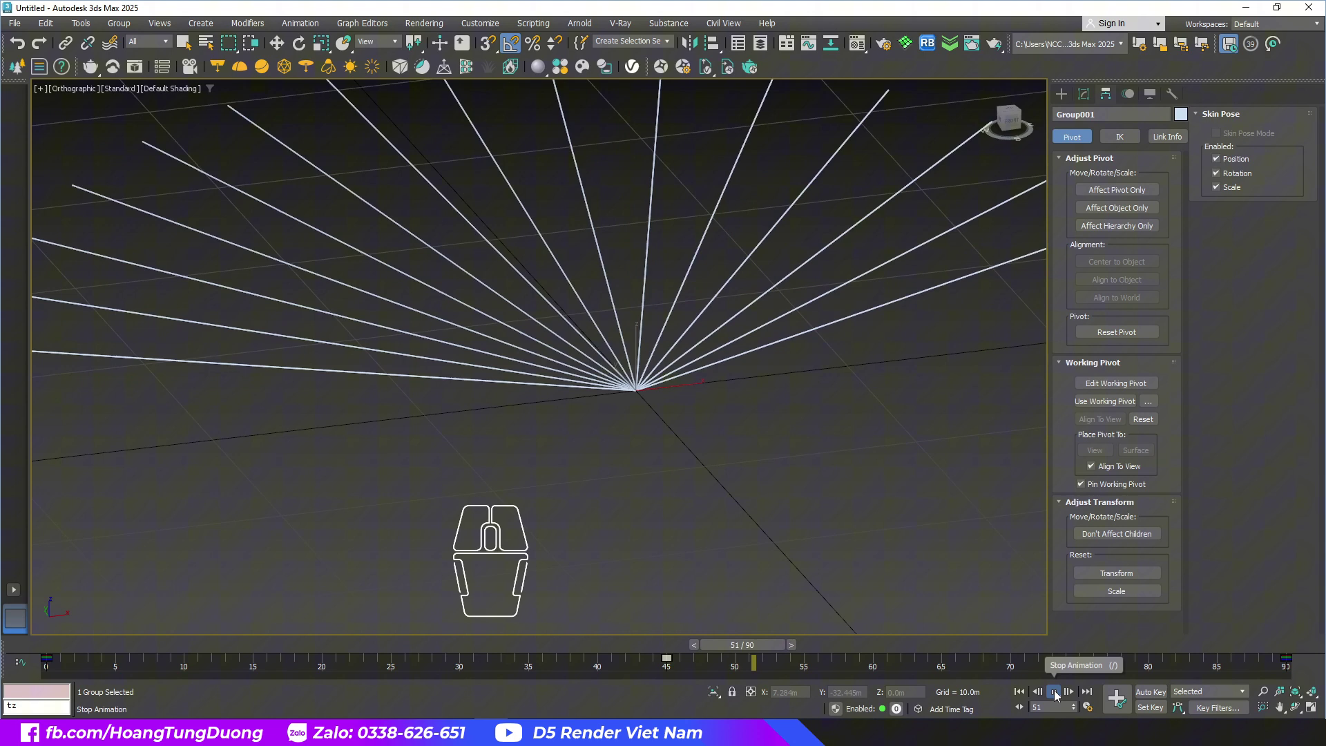
{"action": "left_click", "coordinate": [1057, 695]}
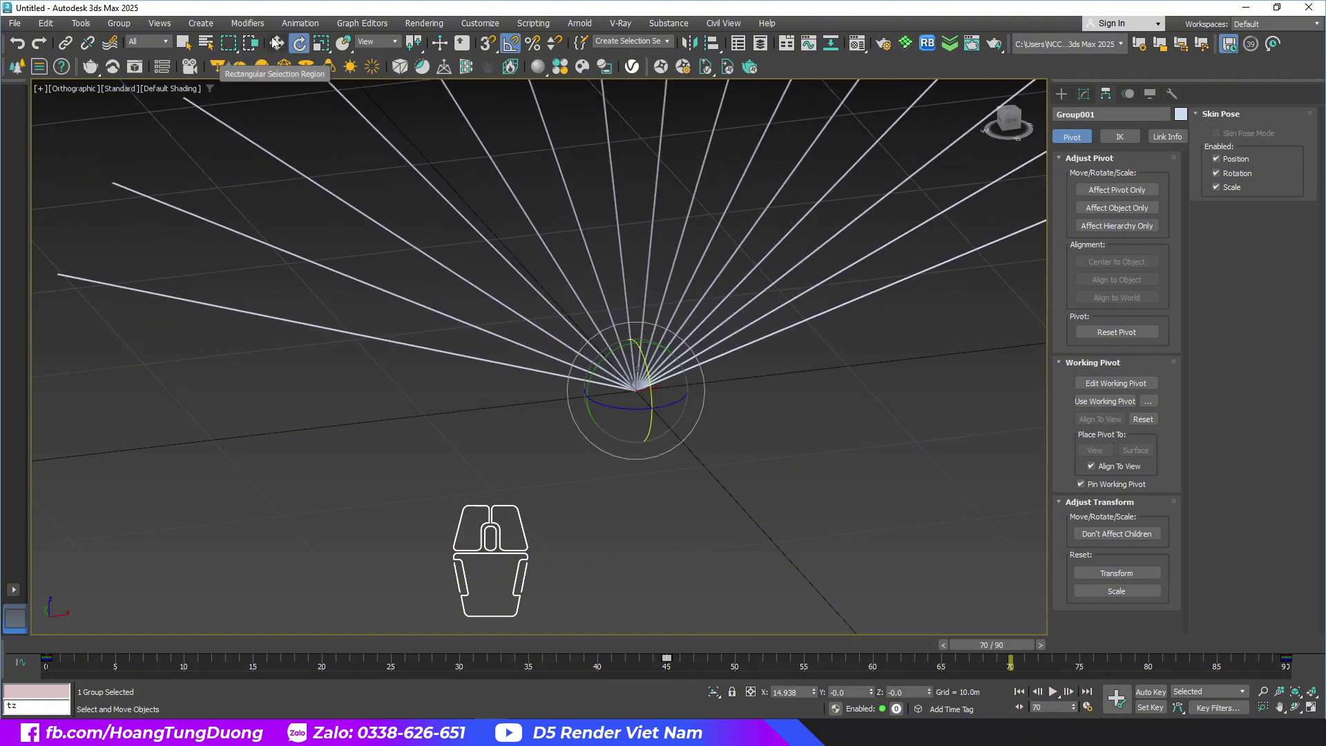
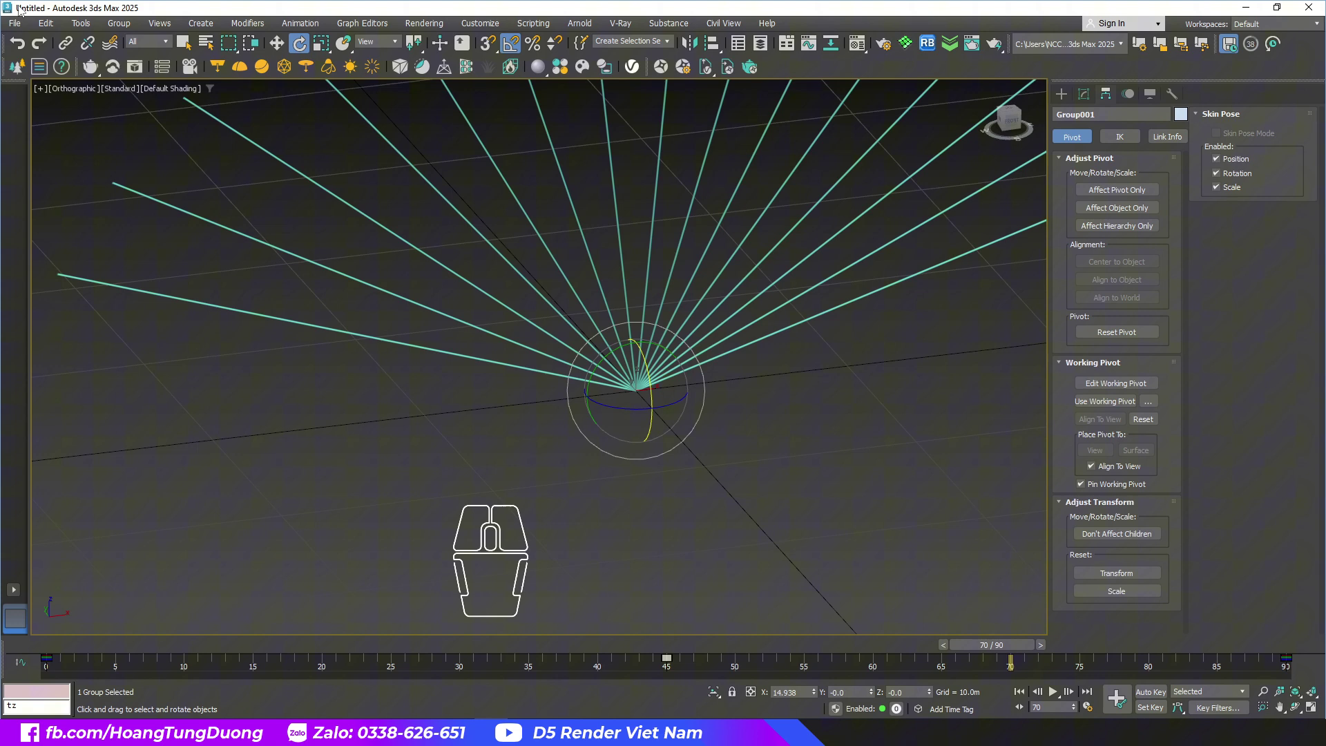
{"action": "left_click", "coordinate": [20, 30]}
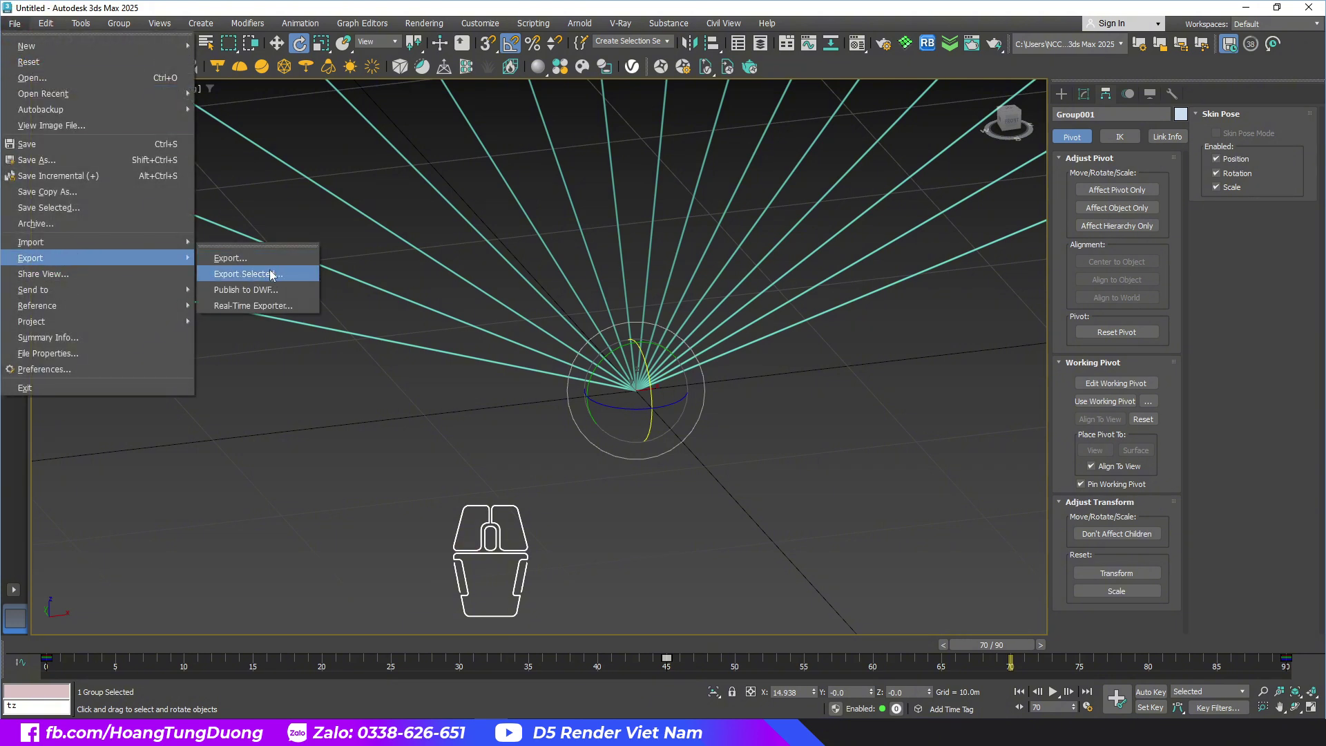
{"action": "left_click", "coordinate": [274, 273]}
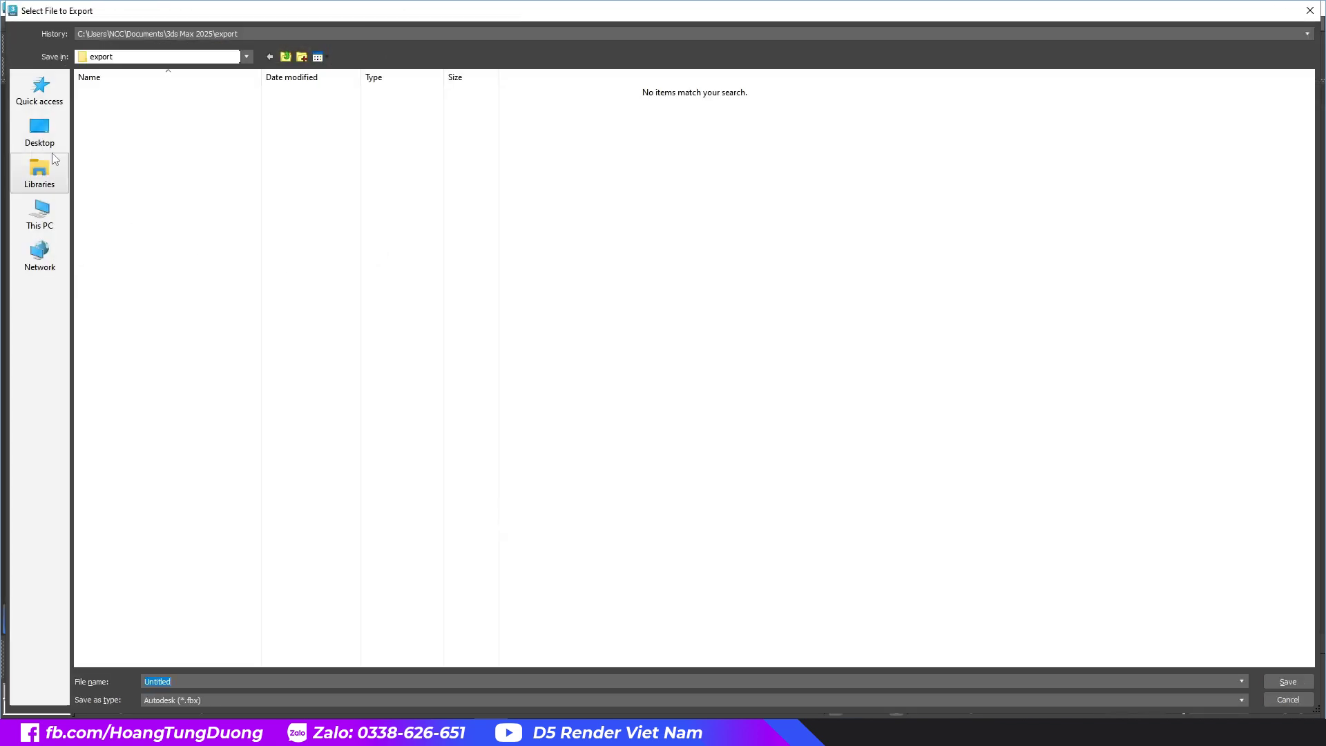
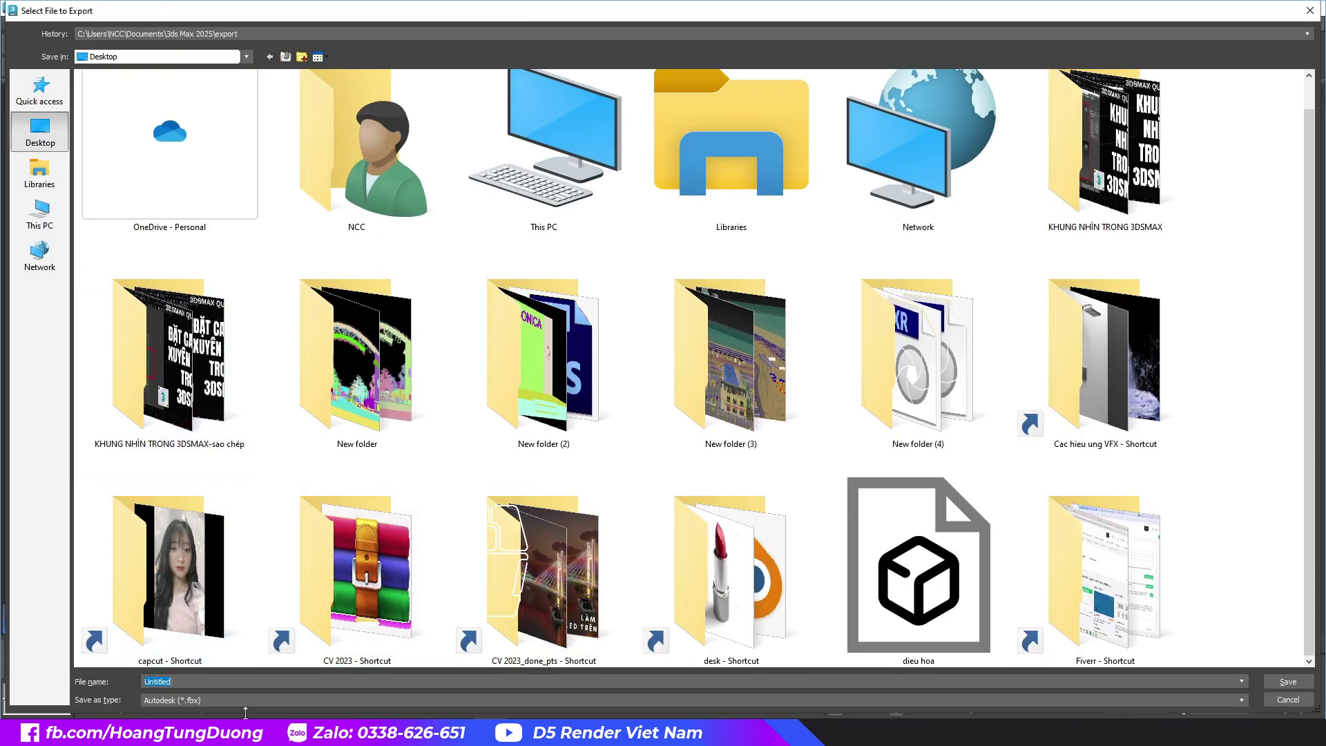
{"action": "left_click", "coordinate": [235, 700]}
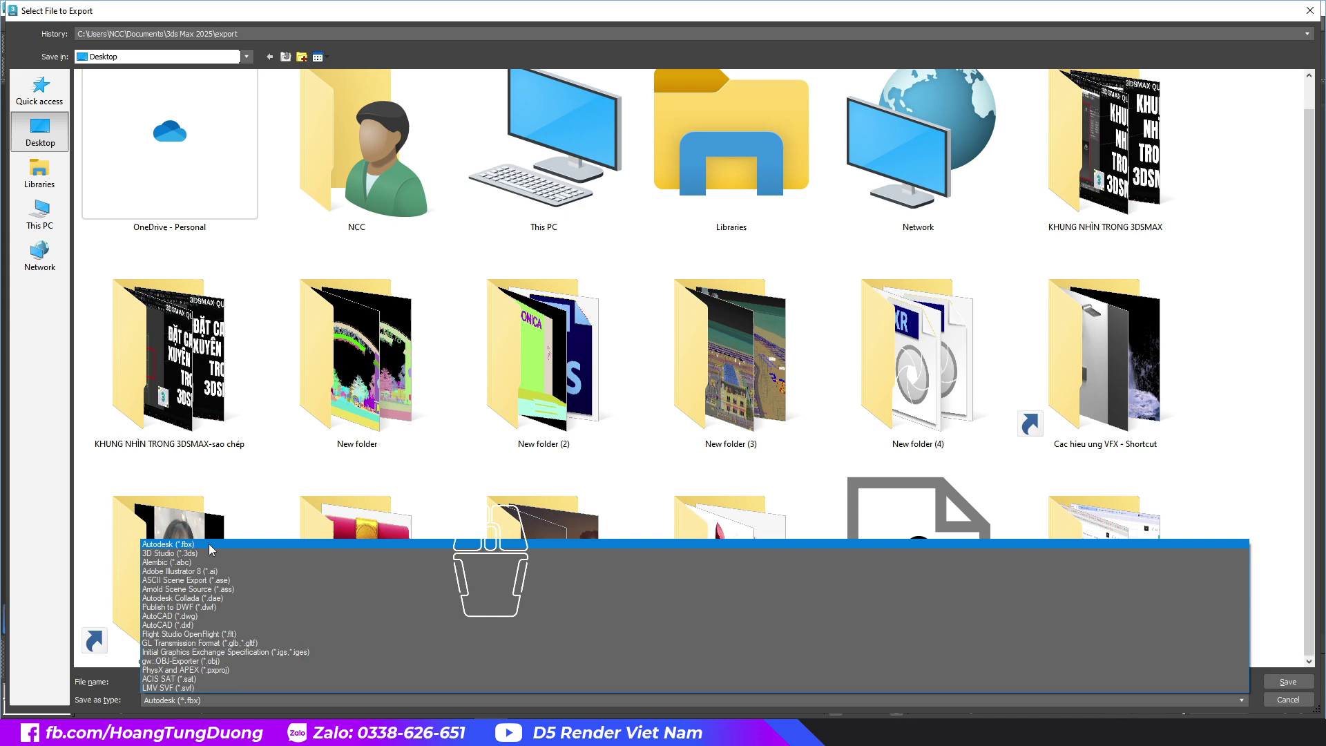
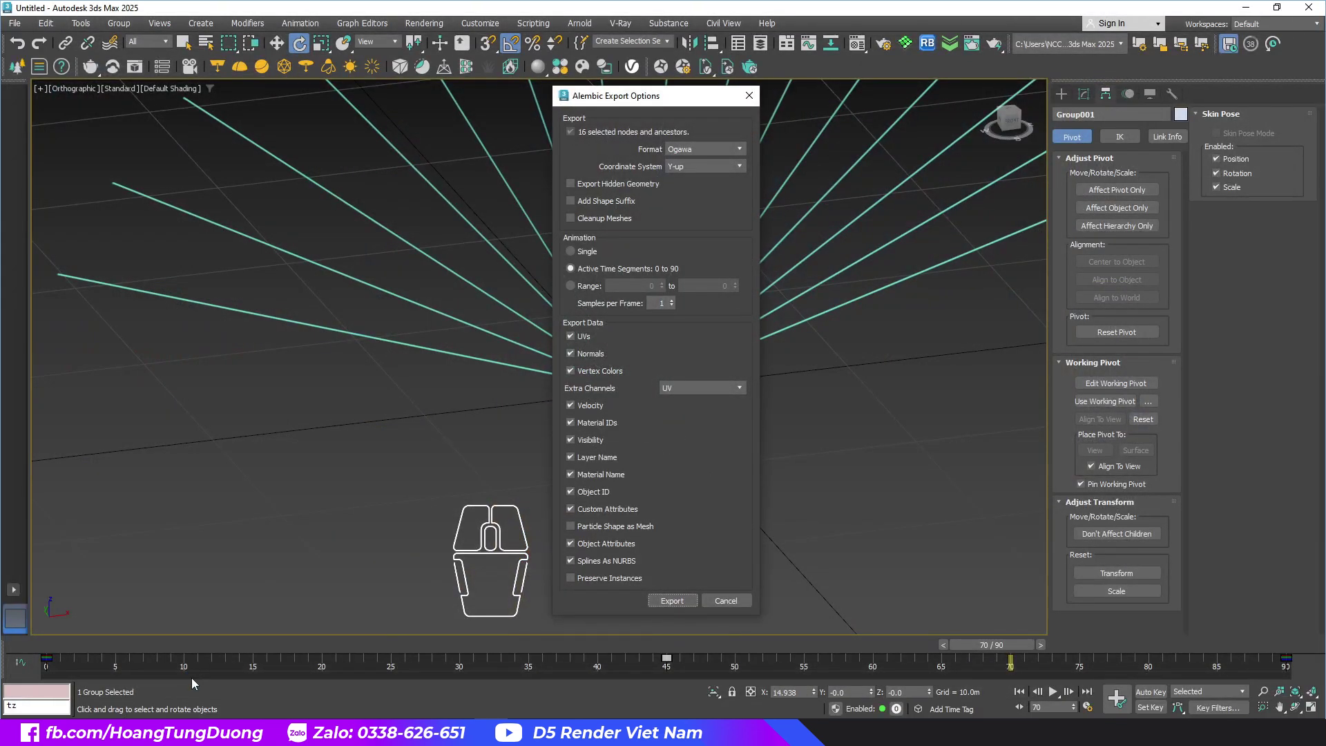
{"action": "left_click", "coordinate": [677, 602]}
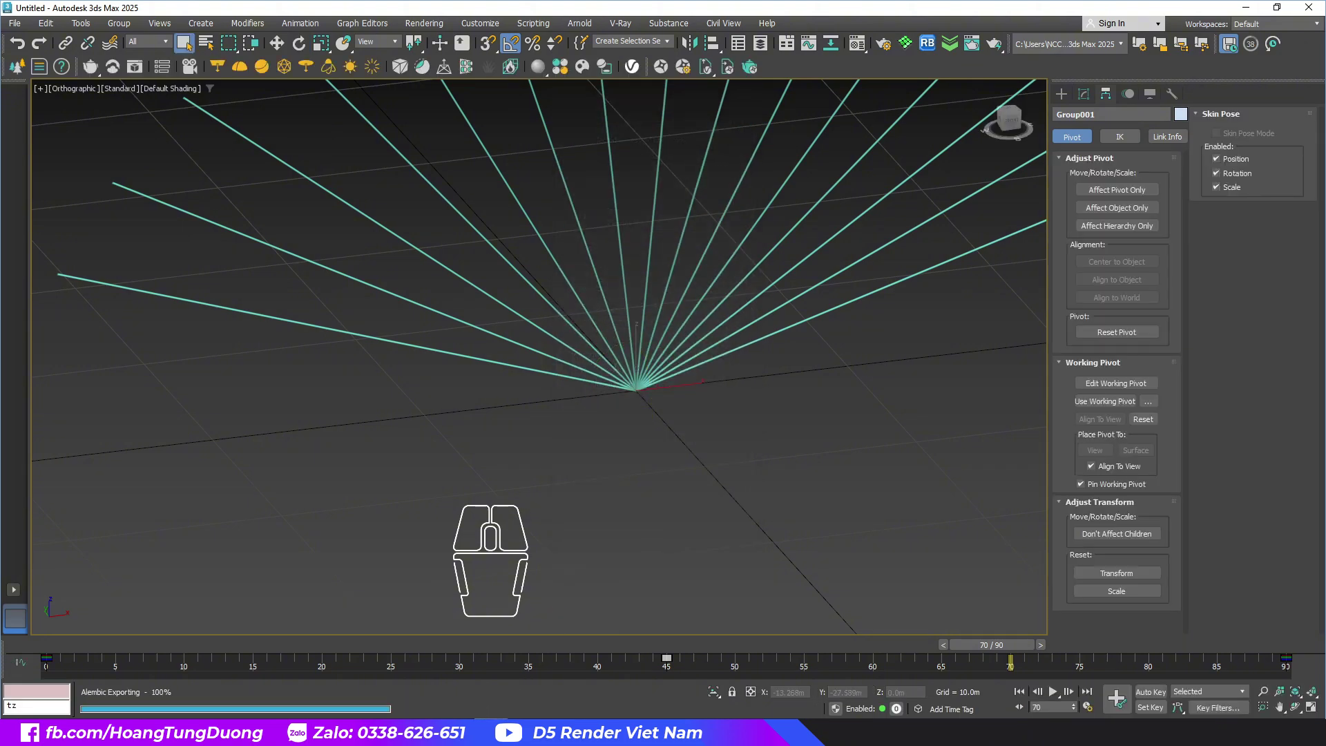
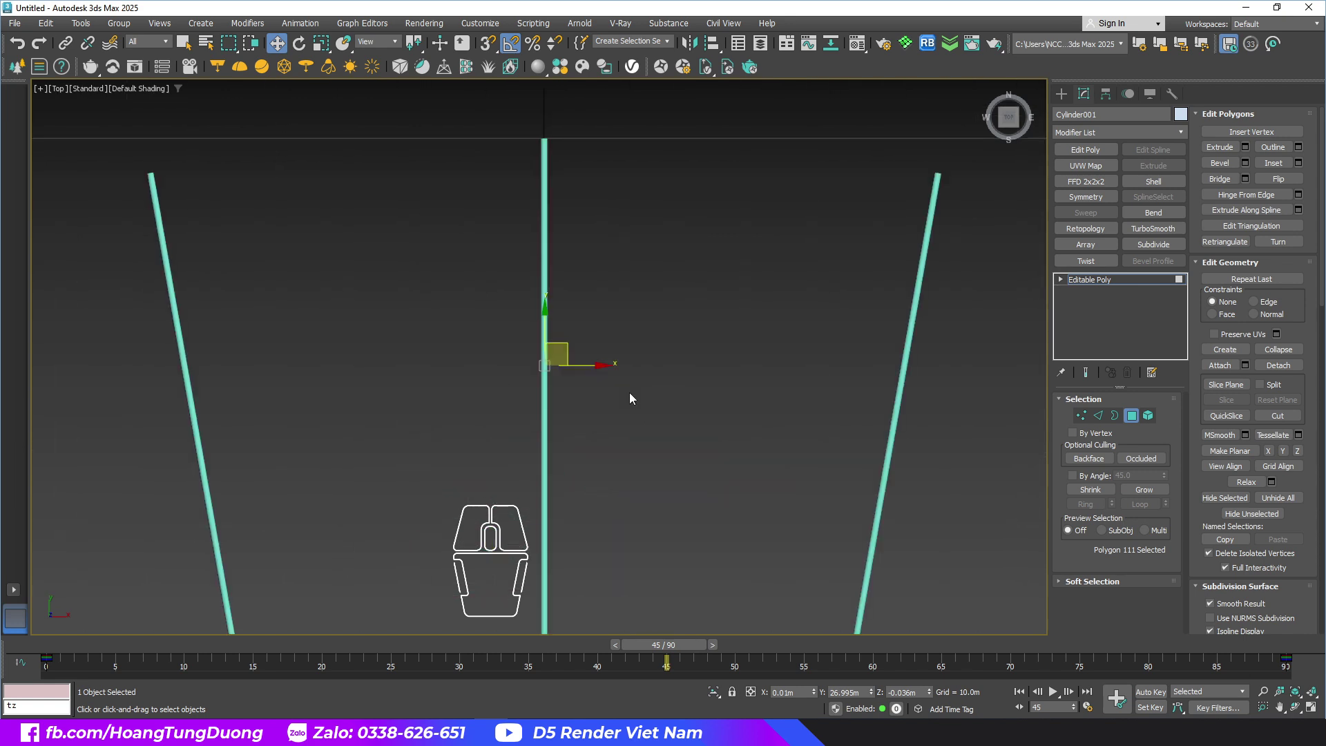
Step: Pan and zoom the viewport to view the whole beam fan in wireframe
{"action": "middle_click", "coordinate": [629, 344]}
{"action": "middle_click", "coordinate": [624, 327]}
{"action": "scroll", "scroll_direction": "up", "scroll_amount": 3}
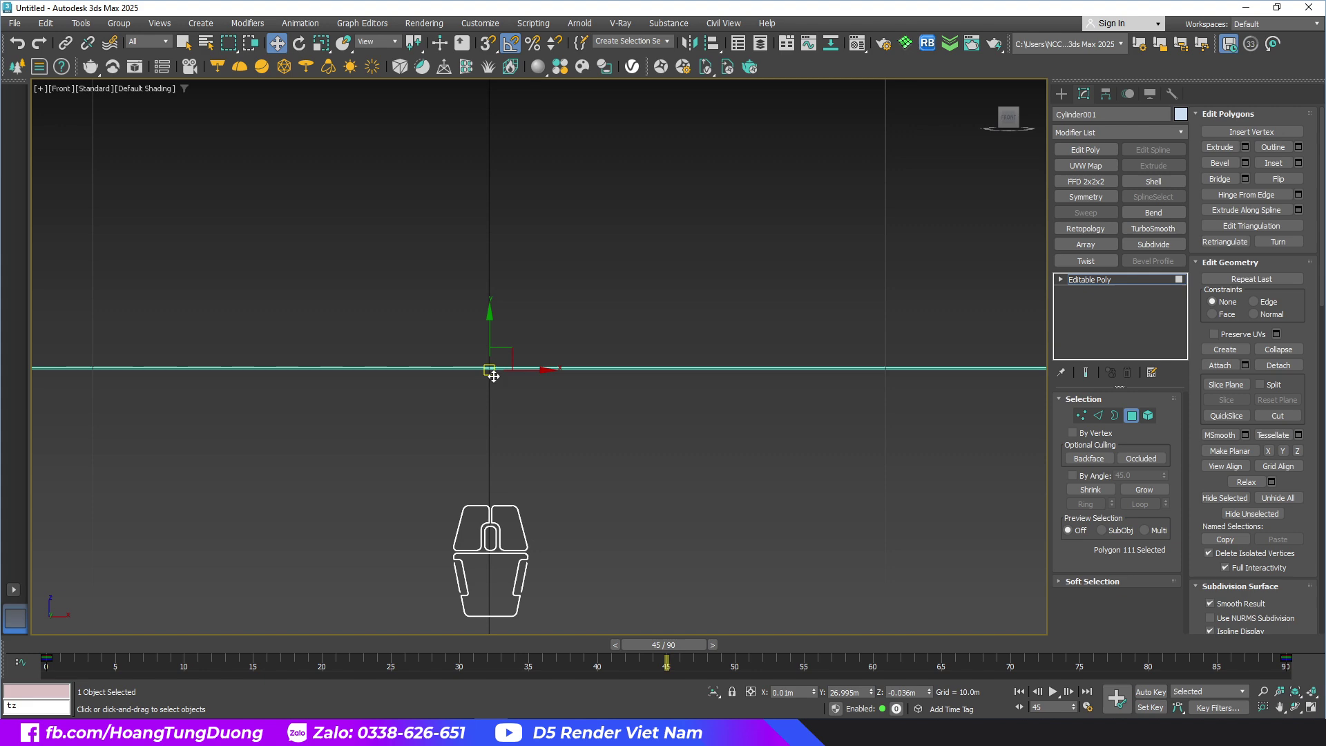
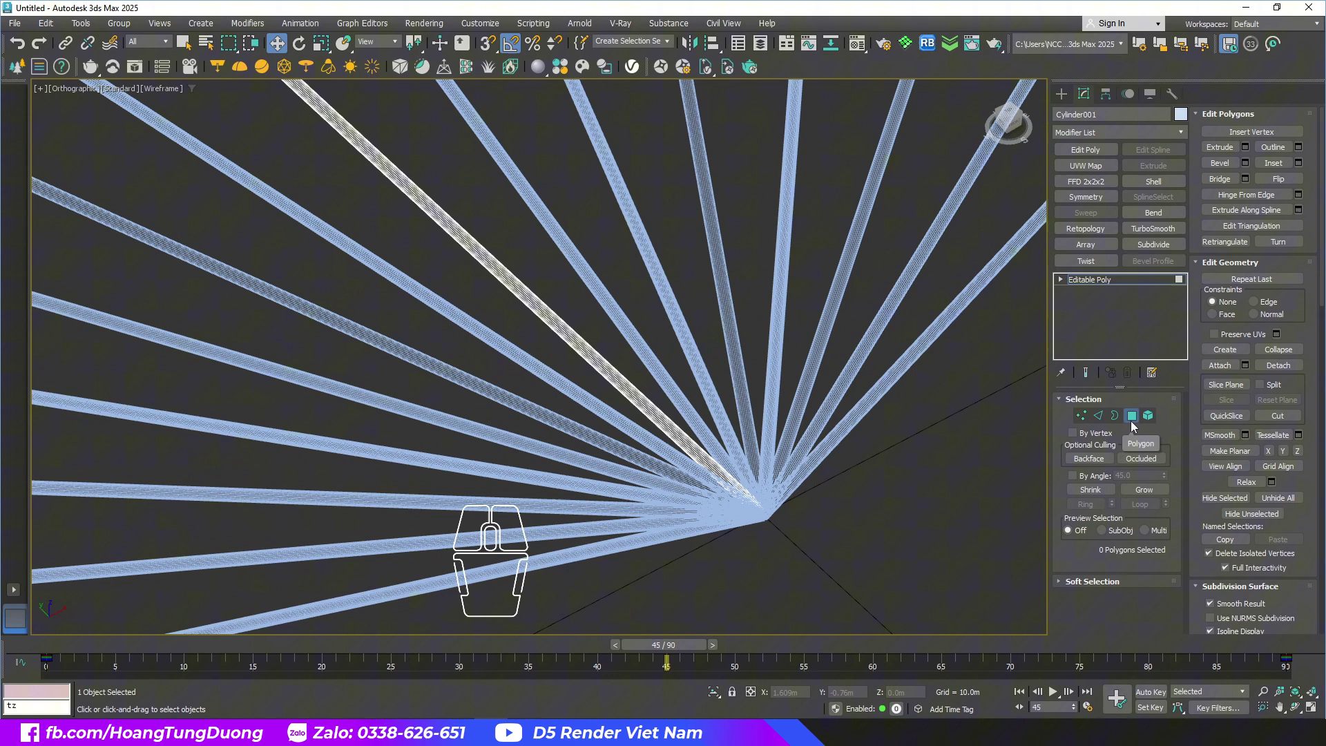
Step: Exit polygon sub-object mode on Cylinder001 and zoom into the beam end
{"action": "left_click", "coordinate": [1133, 426]}
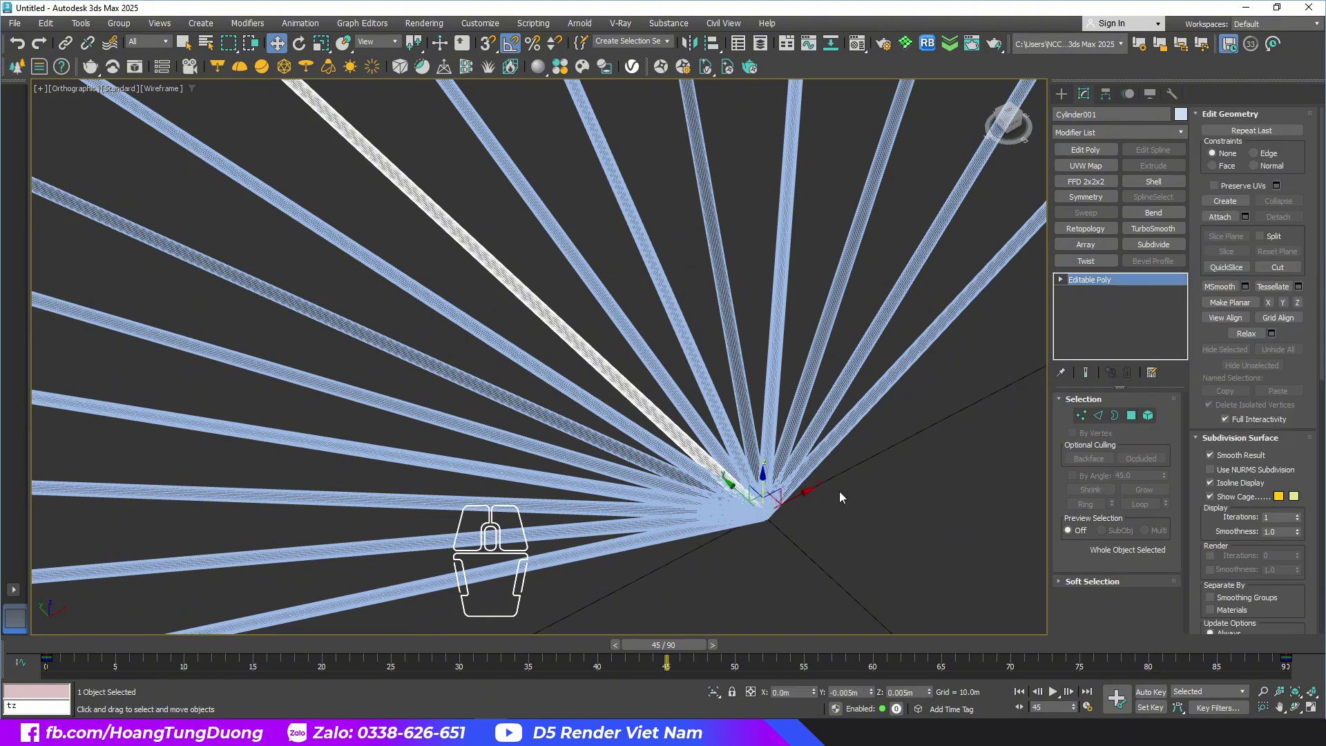
{"action": "scroll", "scroll_direction": "down", "scroll_amount": 3}
{"action": "scroll", "scroll_direction": "up", "scroll_amount": 3}
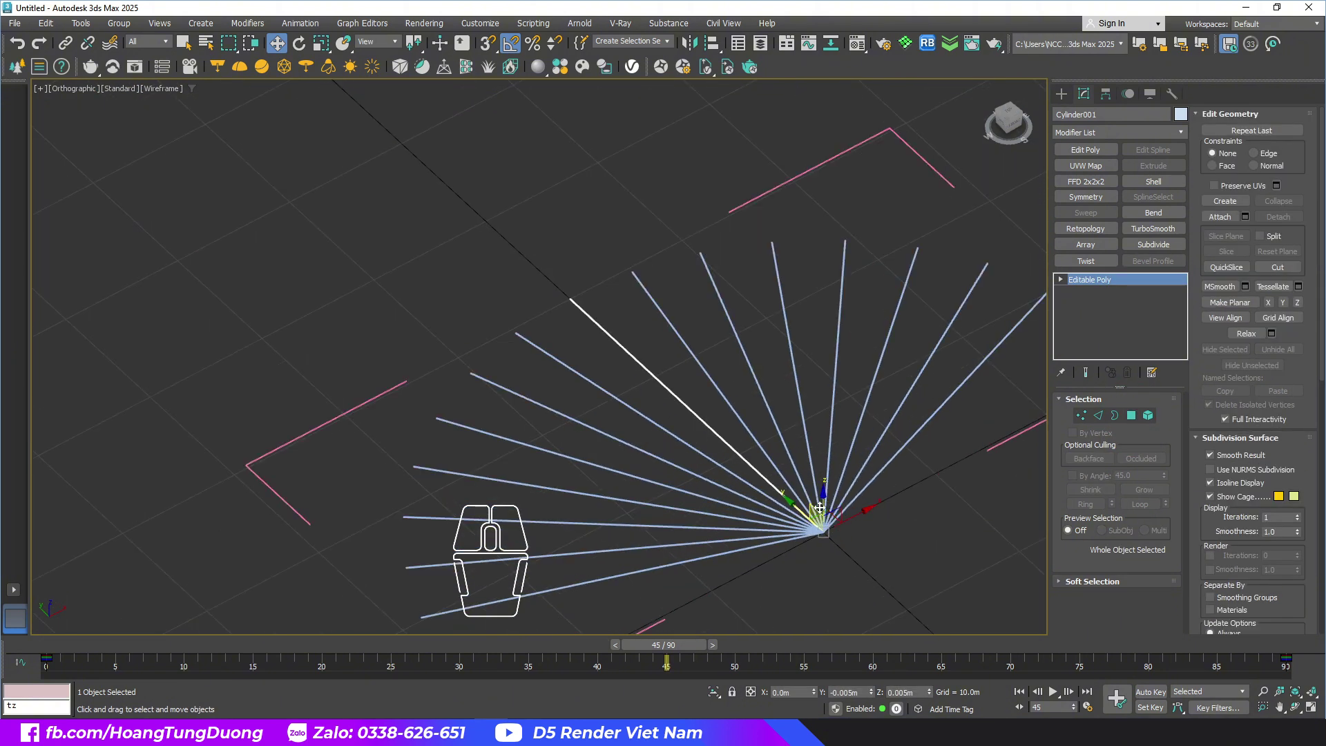
{"action": "left_click", "coordinate": [1089, 100]}
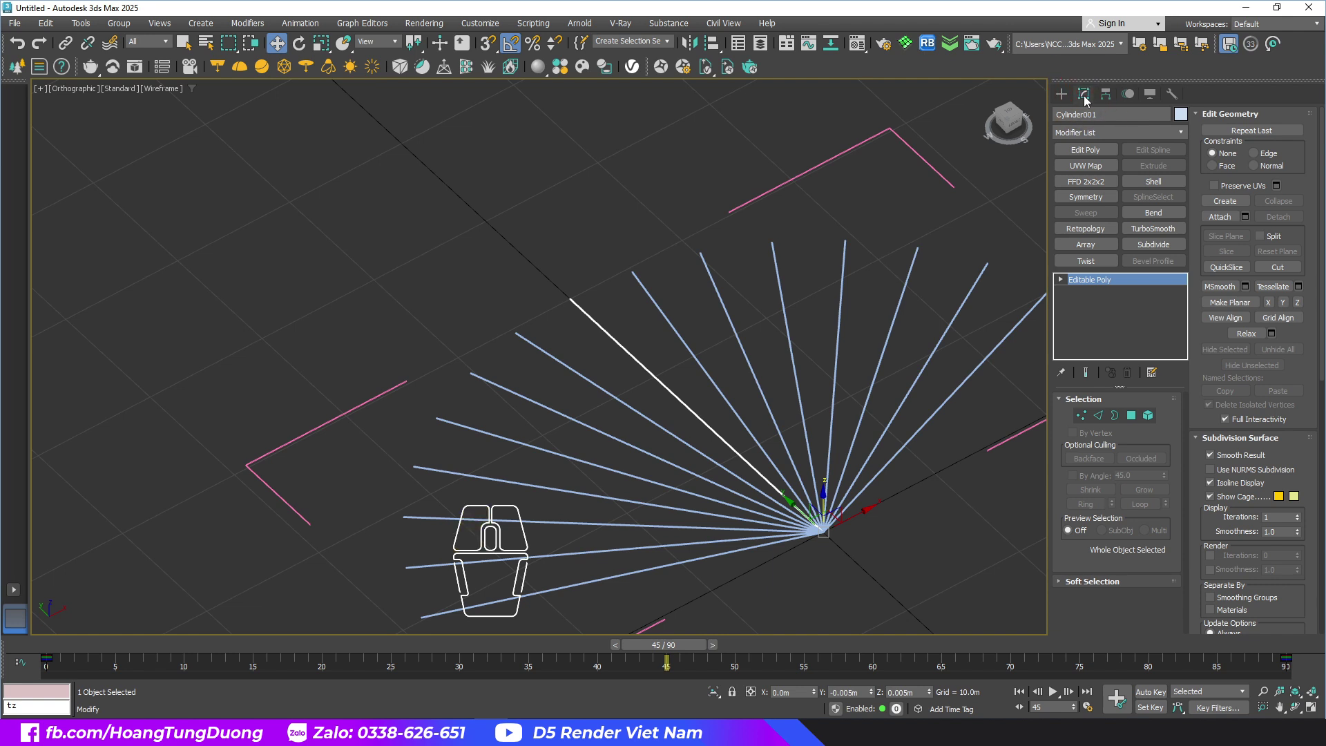
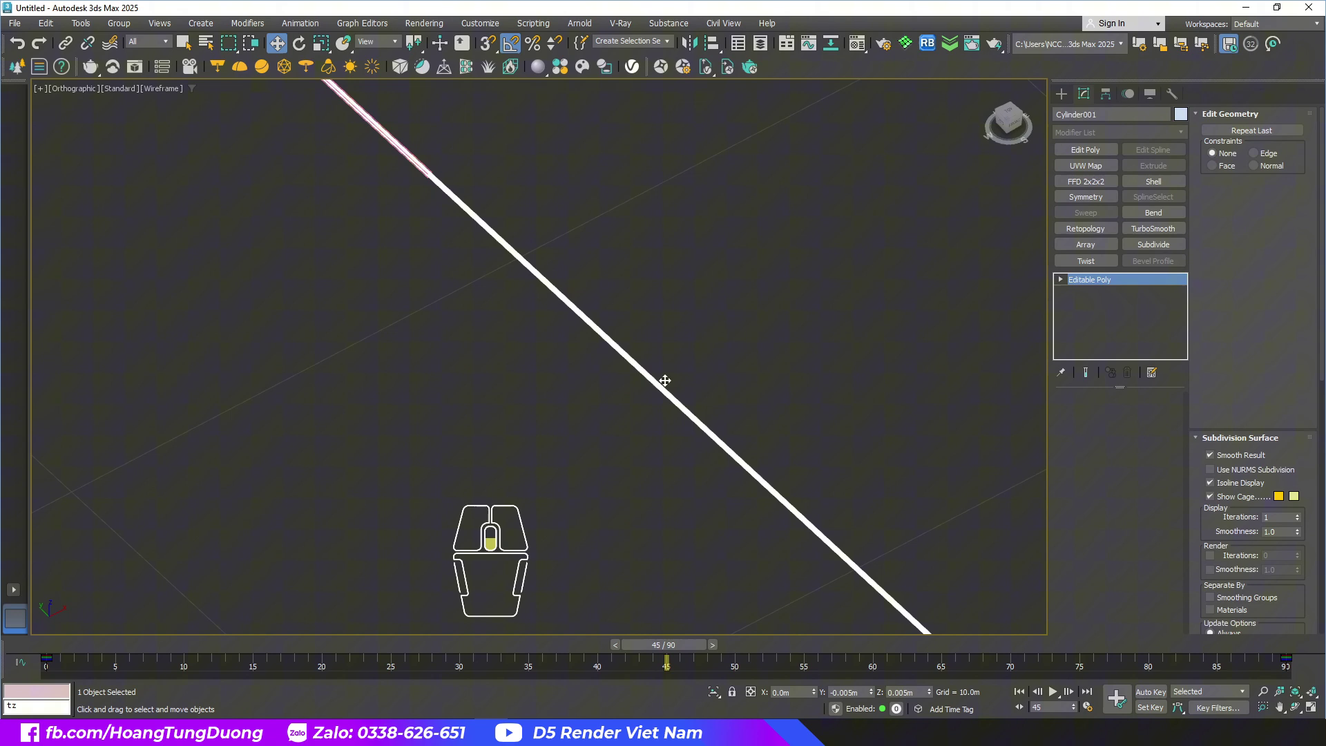
{"action": "scroll", "scroll_direction": "up", "scroll_amount": 3}
{"action": "scroll", "scroll_direction": "up", "scroll_amount": 3}
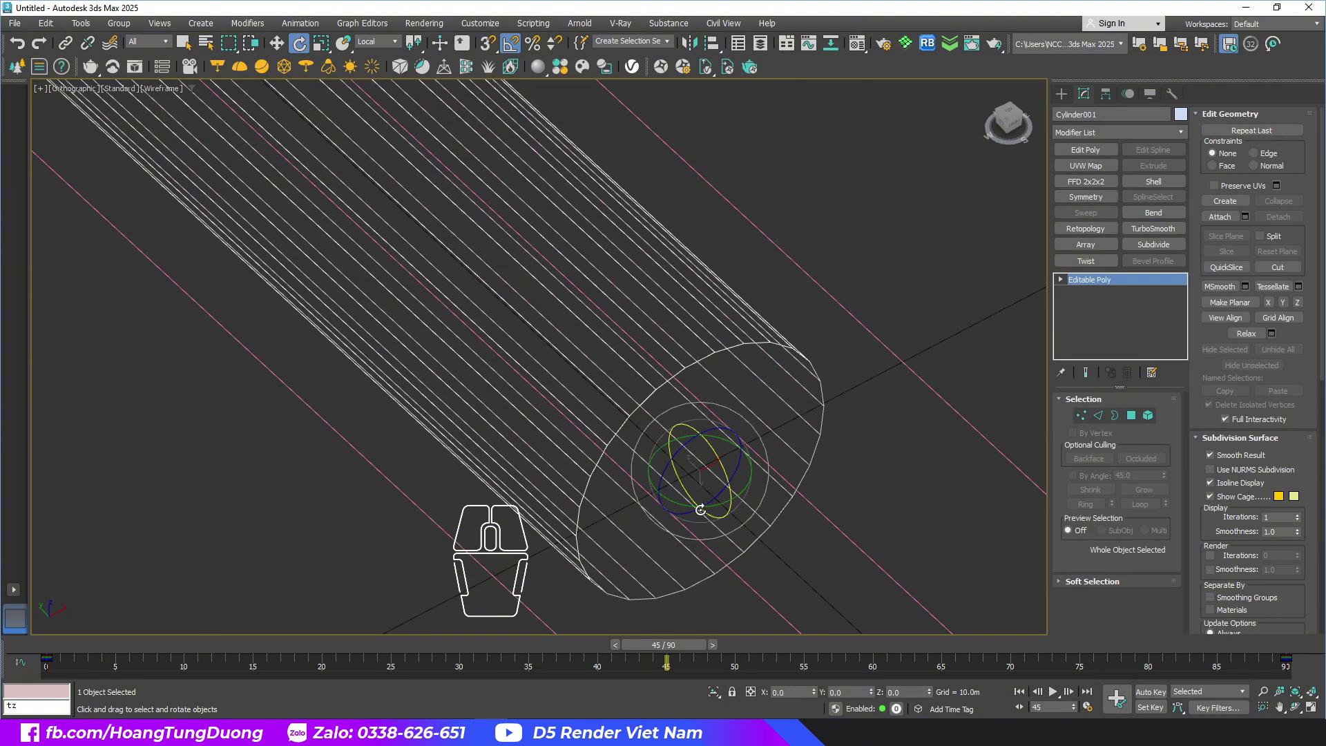
Step: Leave polygon sub-object editing so Cylinder001 is selected as a whole object again
{"action": "scroll", "scroll_direction": "down", "scroll_amount": 3}
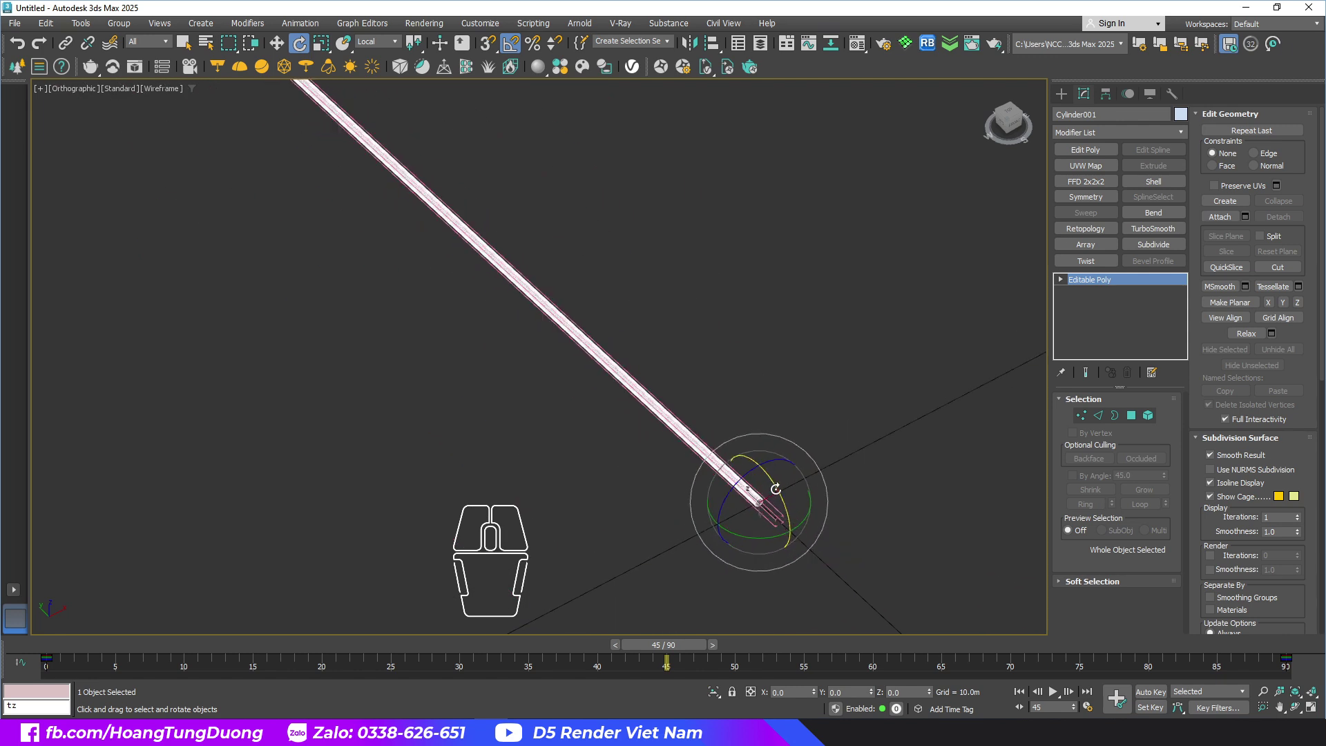
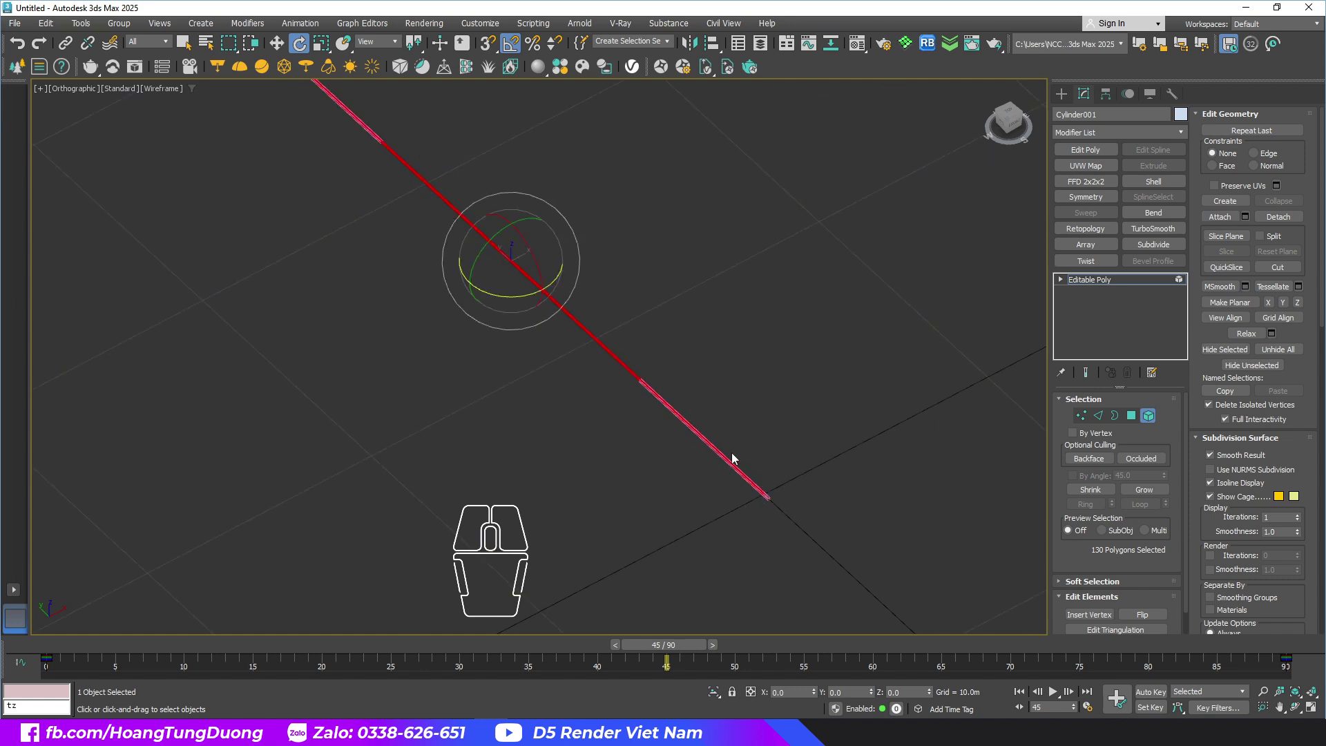
{"action": "scroll", "scroll_direction": "down", "scroll_amount": 3}
{"action": "scroll", "scroll_direction": "up", "scroll_amount": 3}
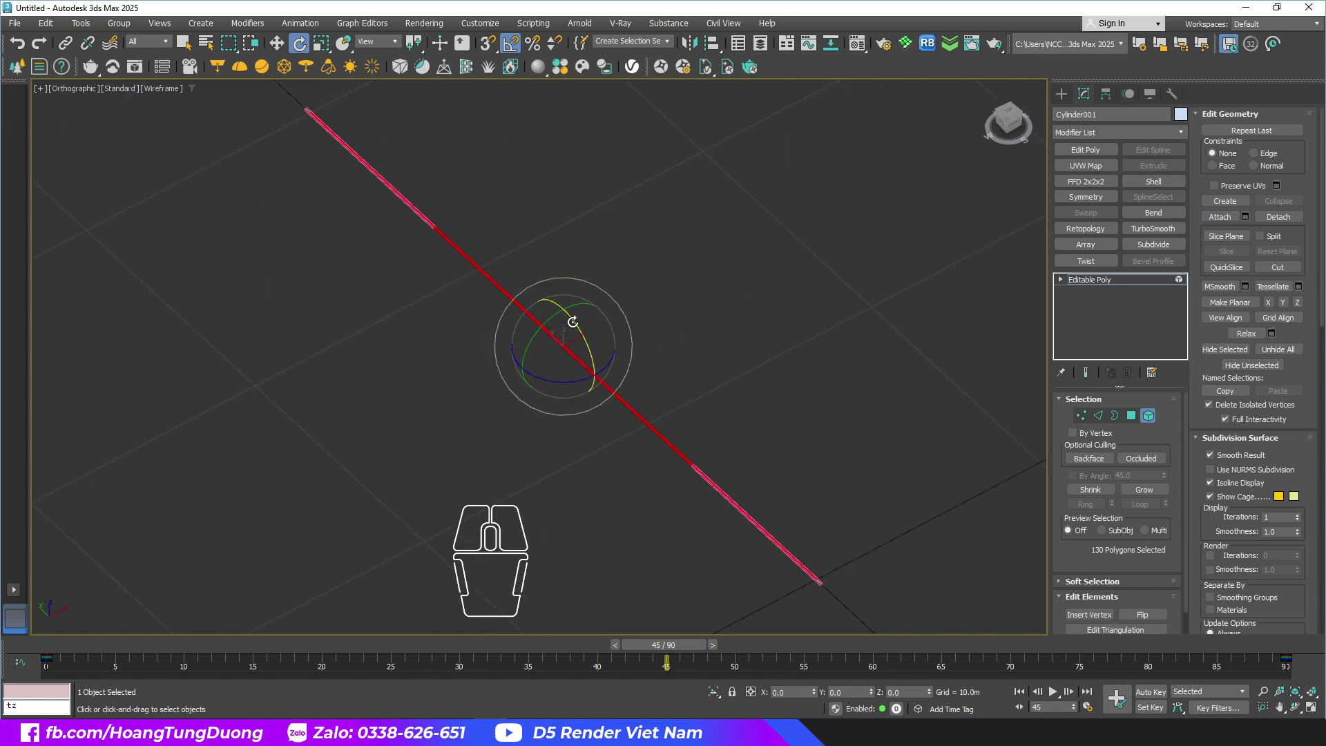
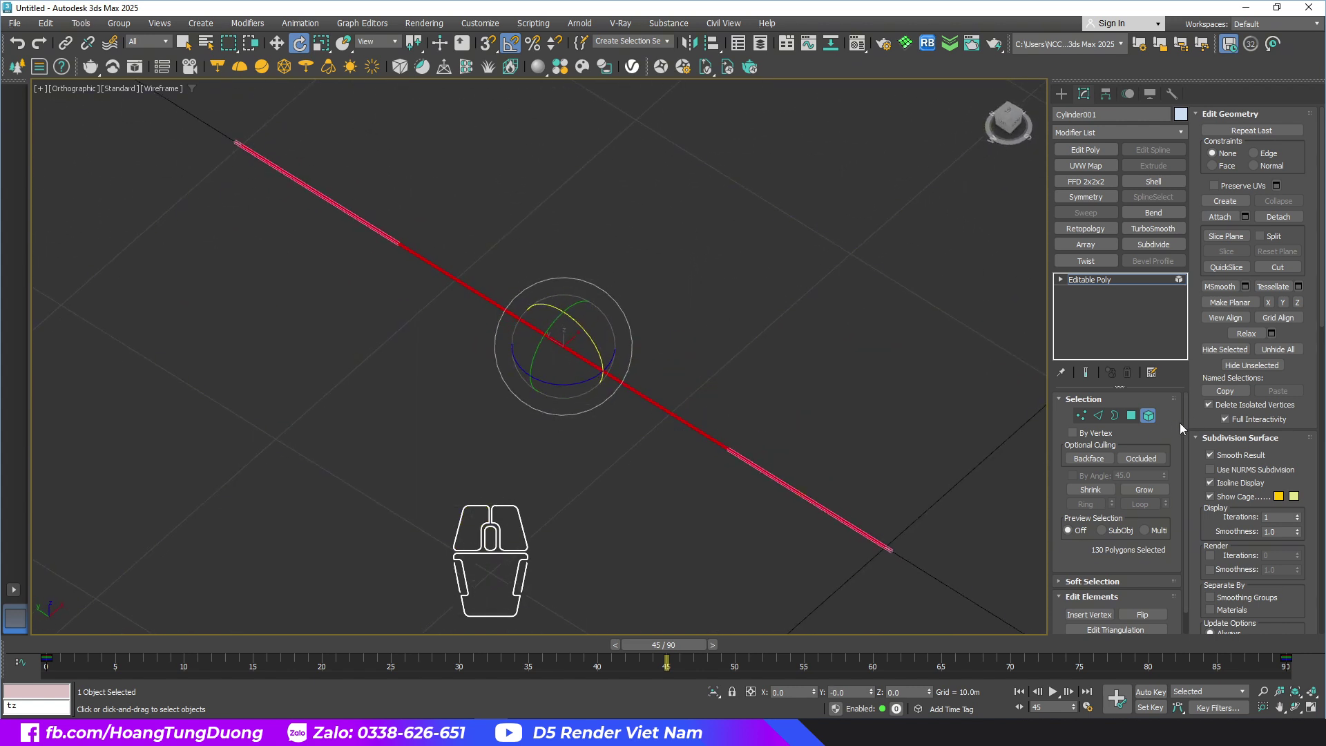
{"action": "left_click", "coordinate": [1159, 420]}
{"action": "middle_click", "coordinate": [899, 576]}
{"action": "middle_click", "coordinate": [912, 551]}
{"action": "middle_click", "coordinate": [912, 552]}
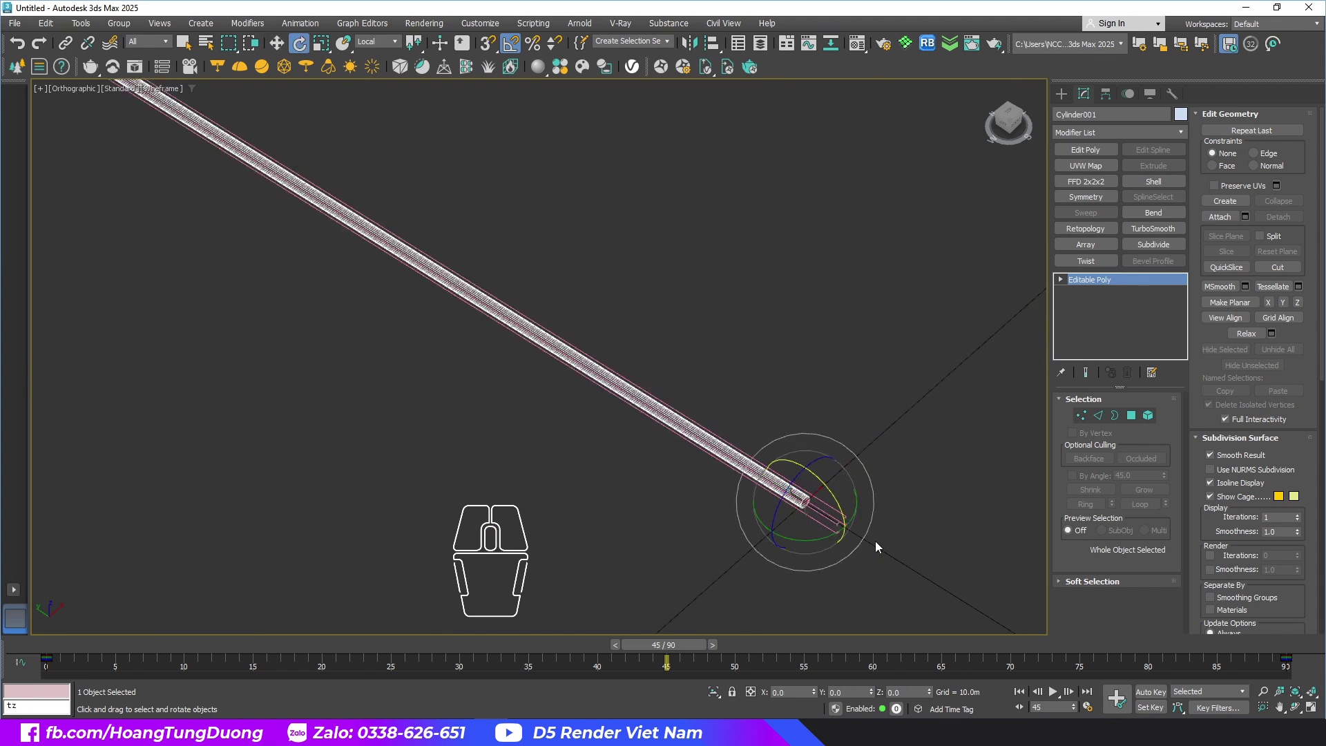